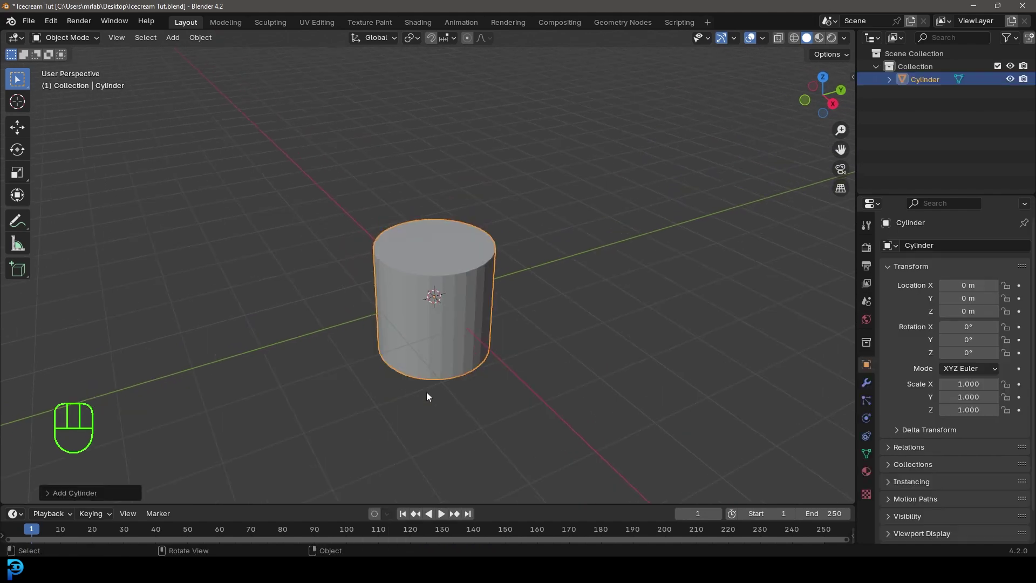
Step: Raise the tapered cone along Z and add about fifteen horizontal loop cuts up its sides
left_click_drag(448, 382, 482, 354)
key("Tab")
key("KP_1")
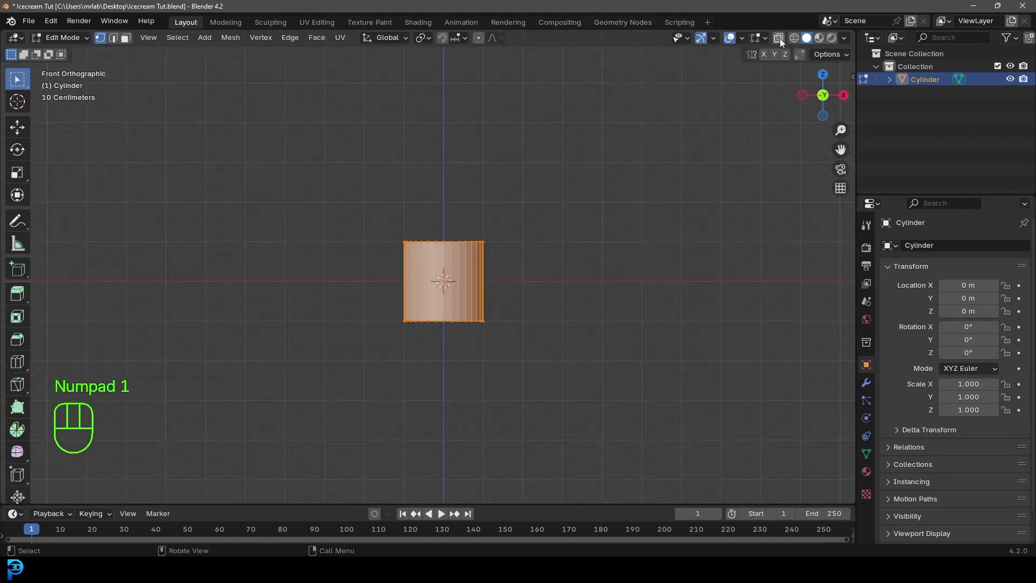
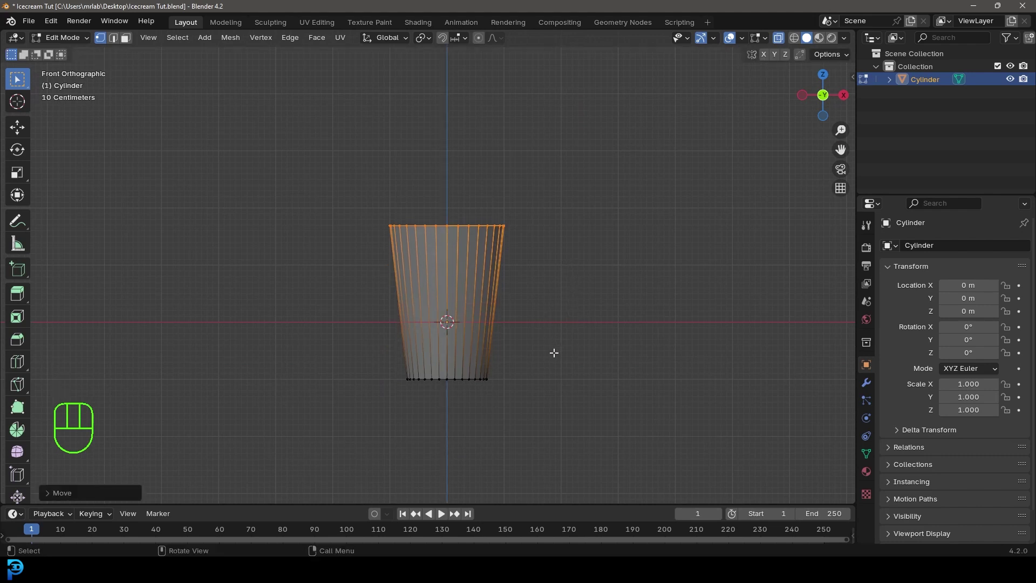
key("a")
key("g")
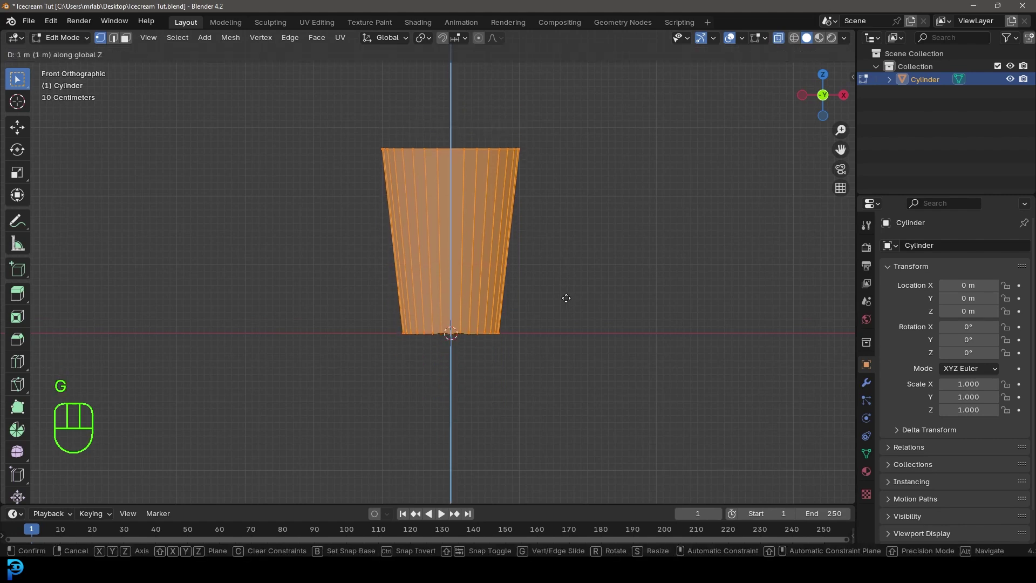
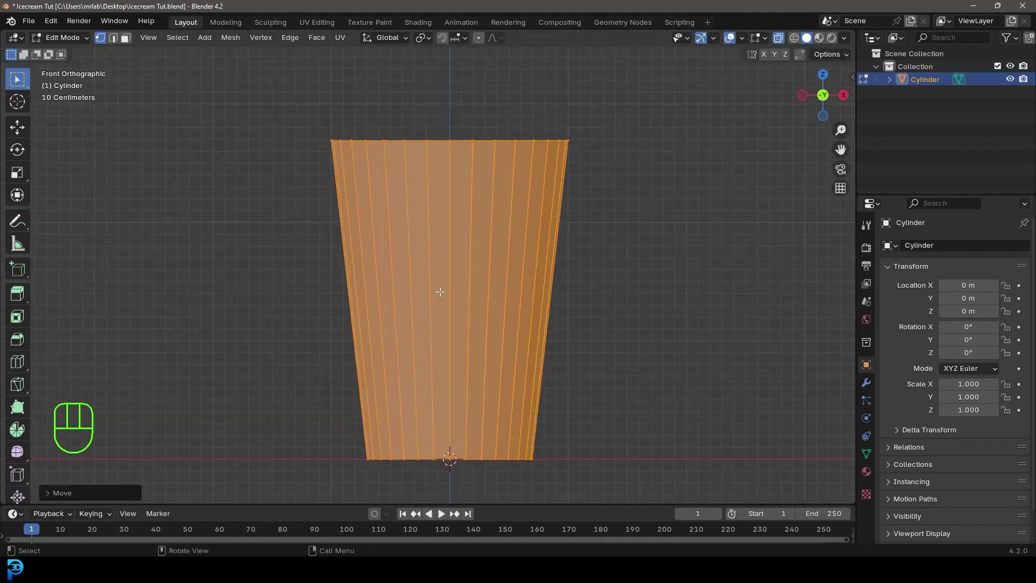
key("ctrl+r")
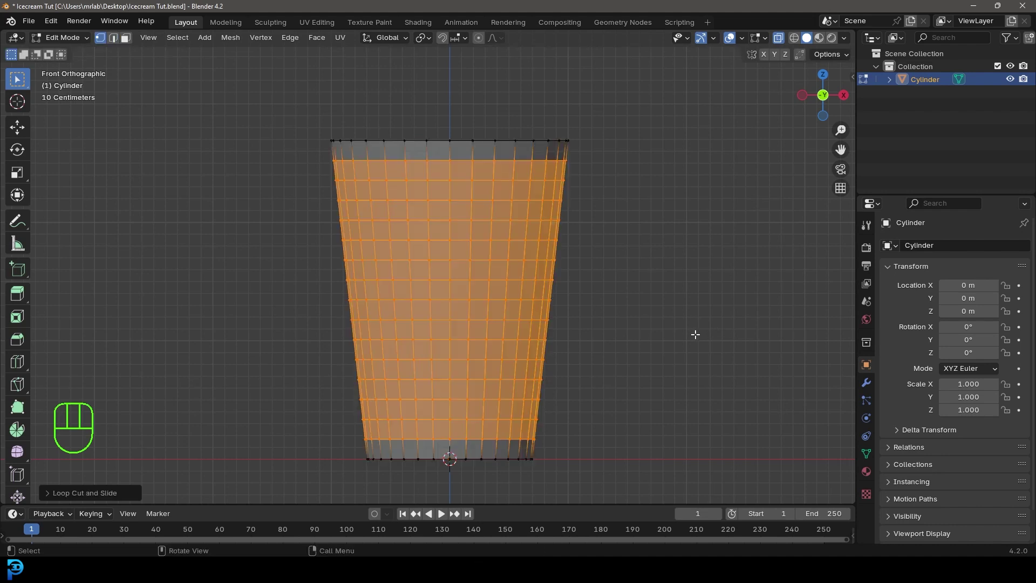
Step: Duplicate the whole cone mesh in place and separate the copy as Cylinder.001
left_click(782, 41)
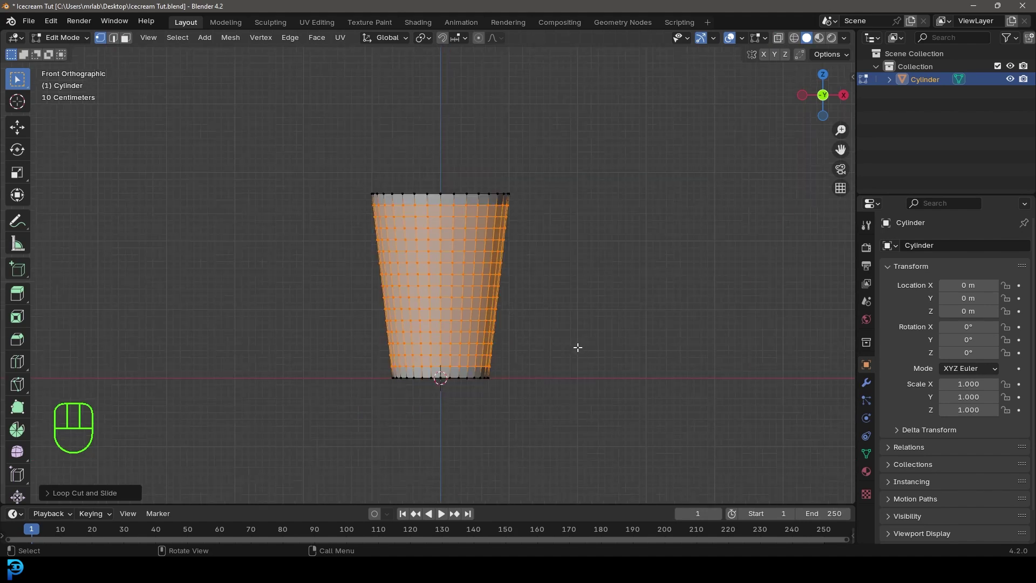
key("a")
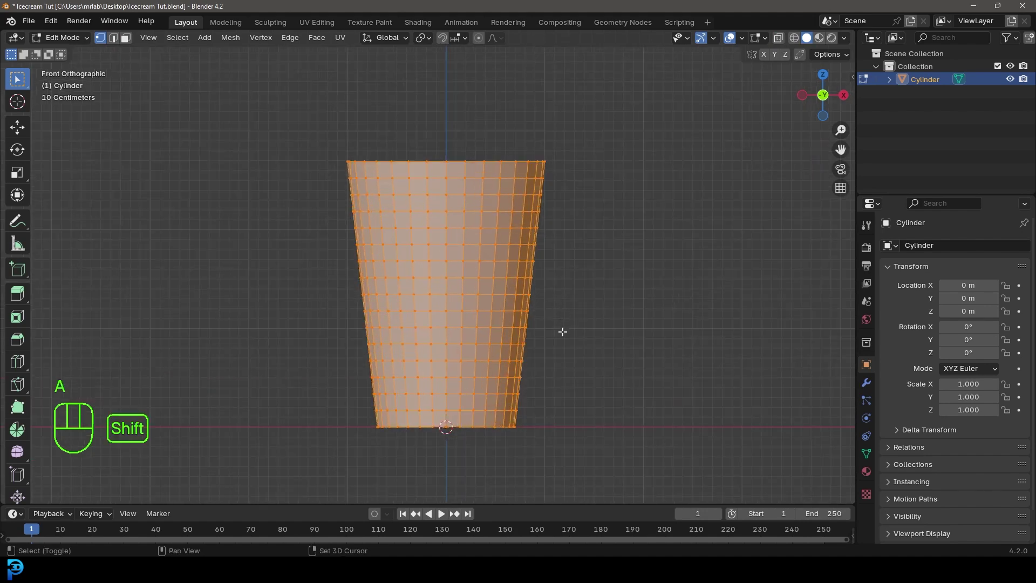
key("shift+d")
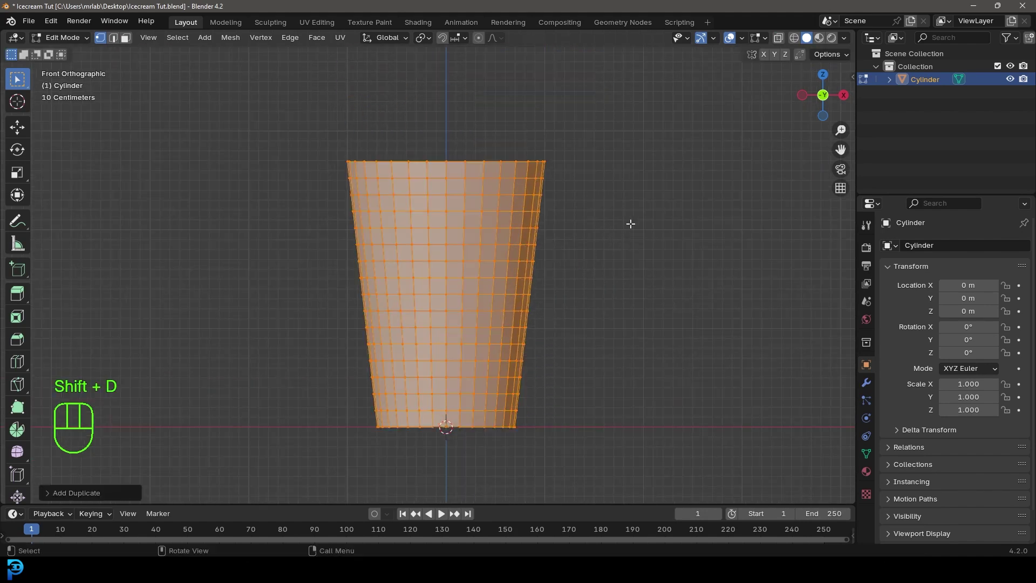
key("p")
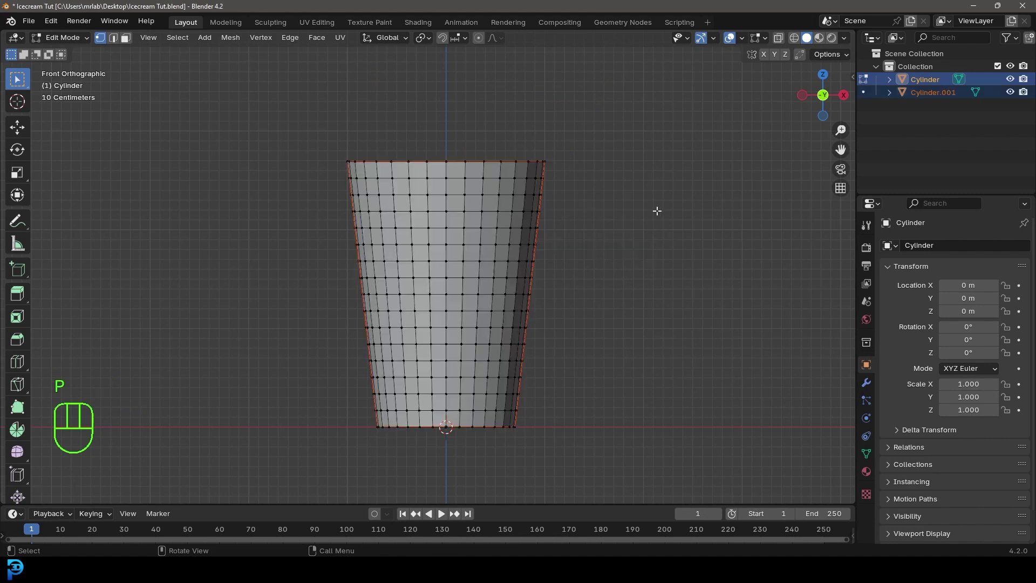
left_click_drag(59, 43, 102, 55)
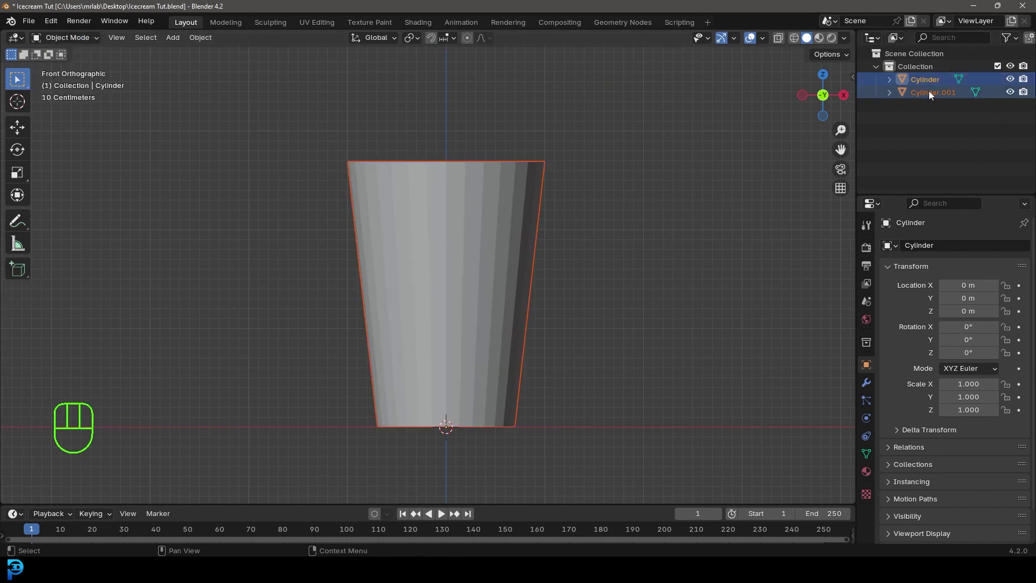
Step: Triangulate Cylinder.001's faces and dissolve edges to leave a diagonal diamond lattice
left_click(930, 94)
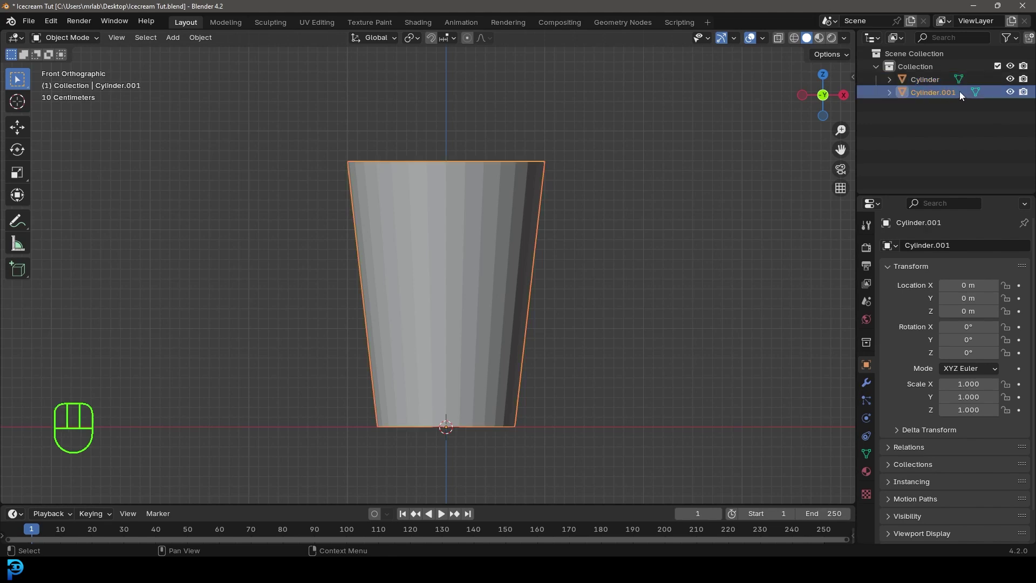
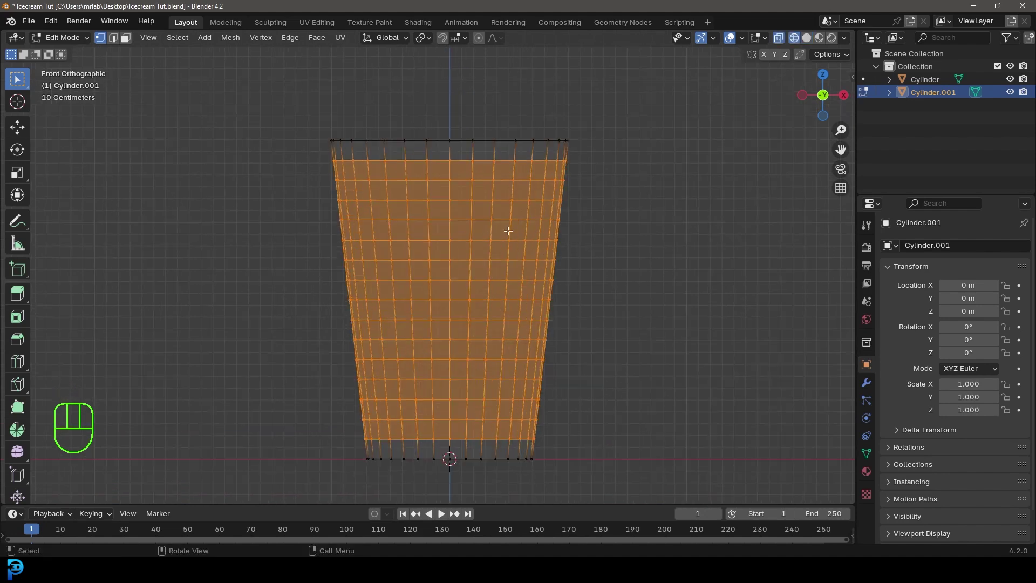
key("z")
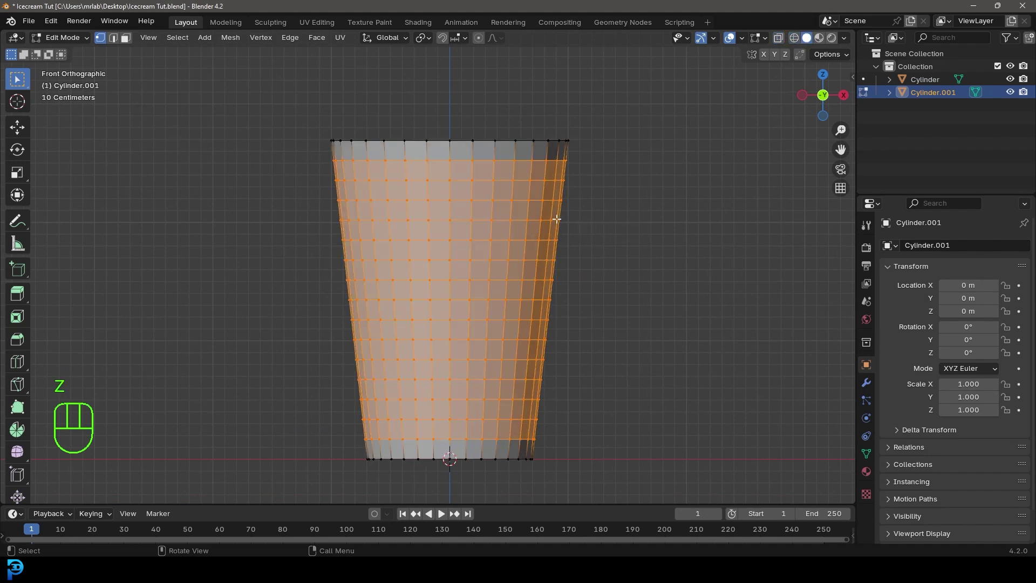
key("F3")
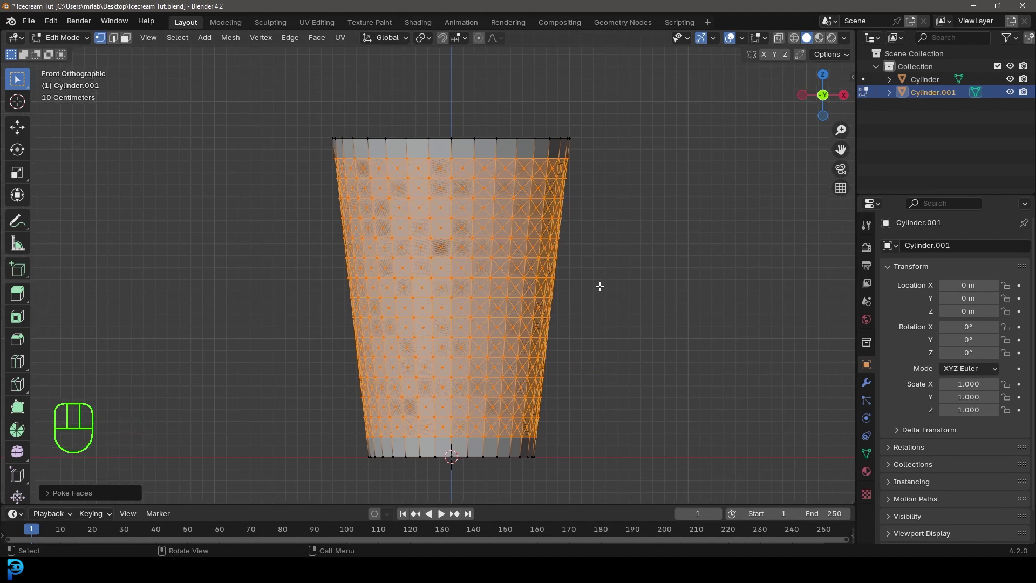
key("alt+j")
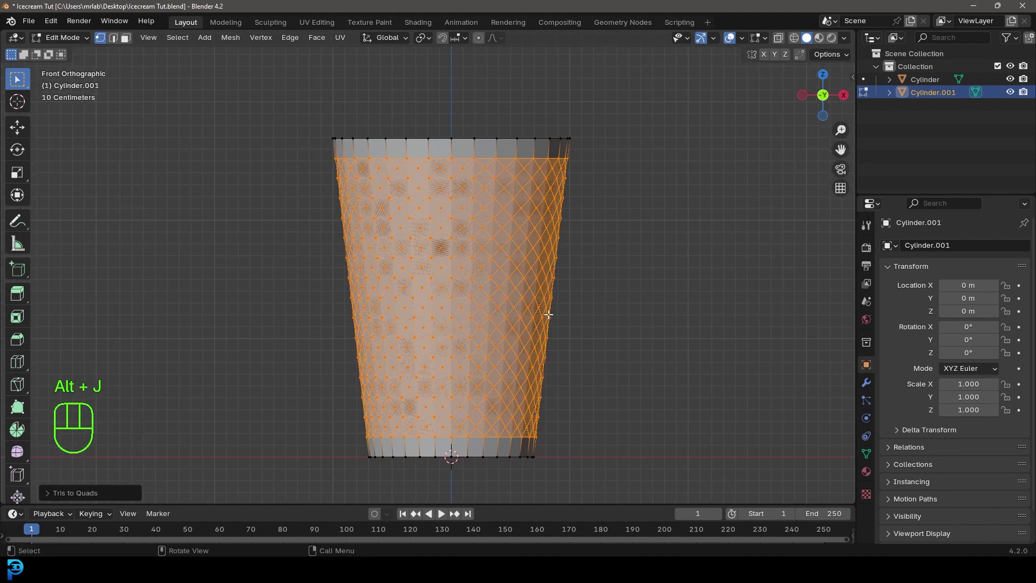
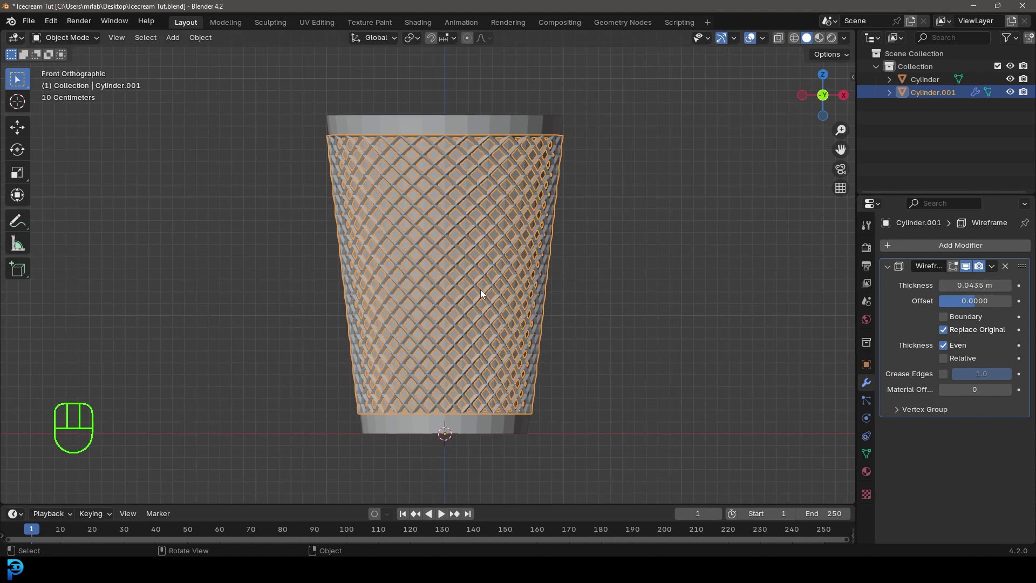
Step: Select the inner solid cone and extrude its top face upward twice into a plain rim
left_click_drag(492, 242, 487, 265)
left_click(496, 181)
middle_click(478, 331)
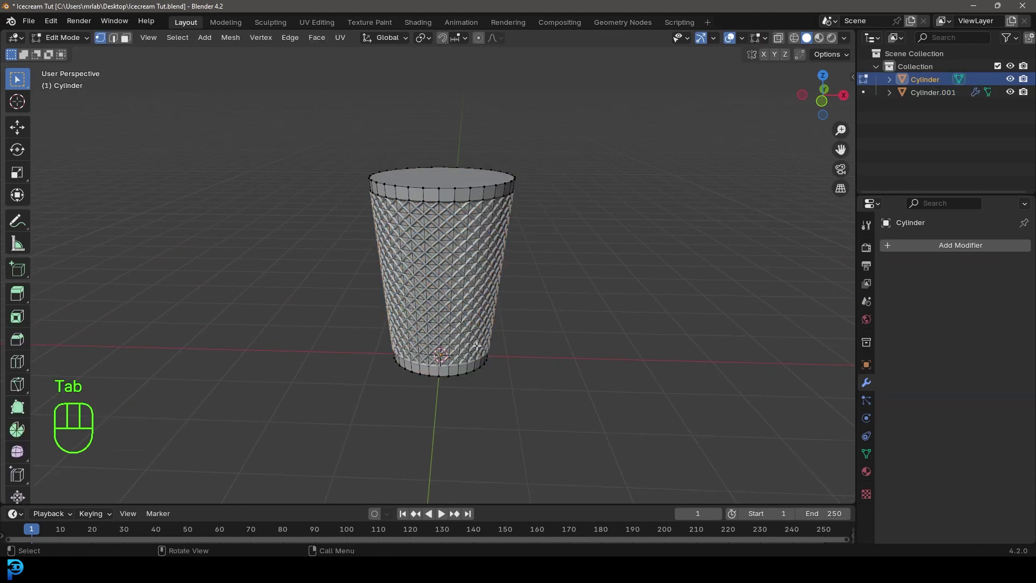
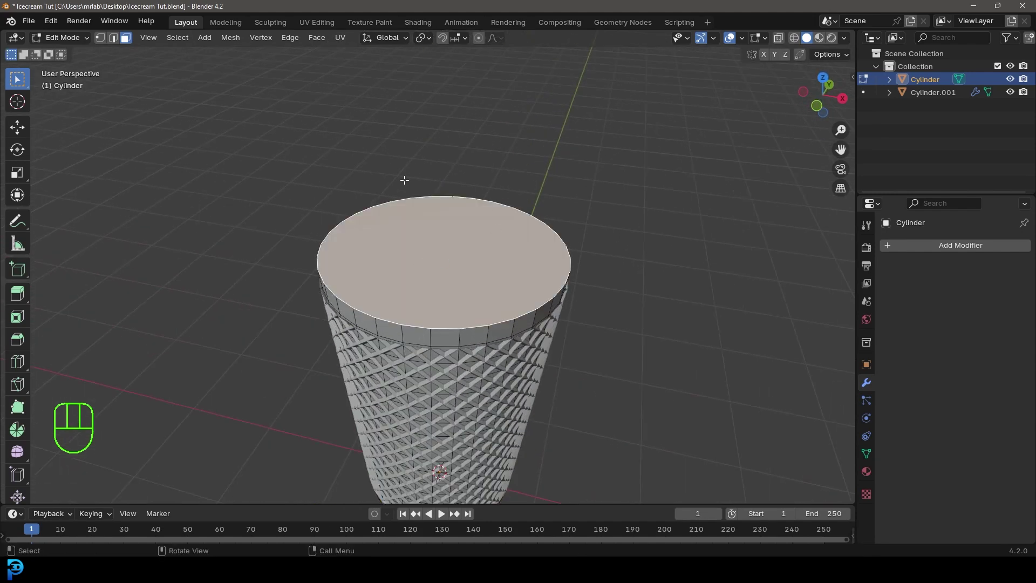
key("KP_1")
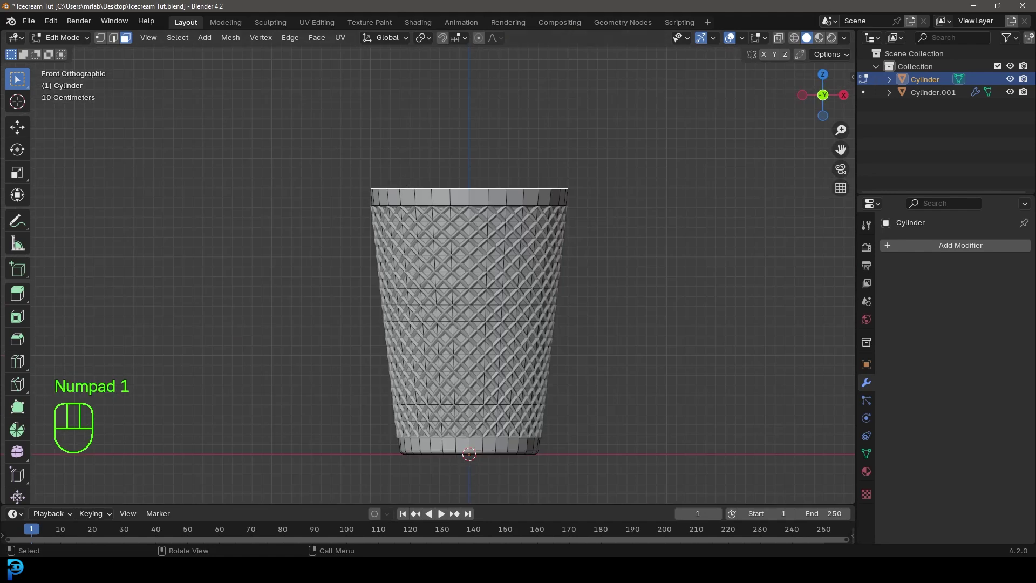
key("e")
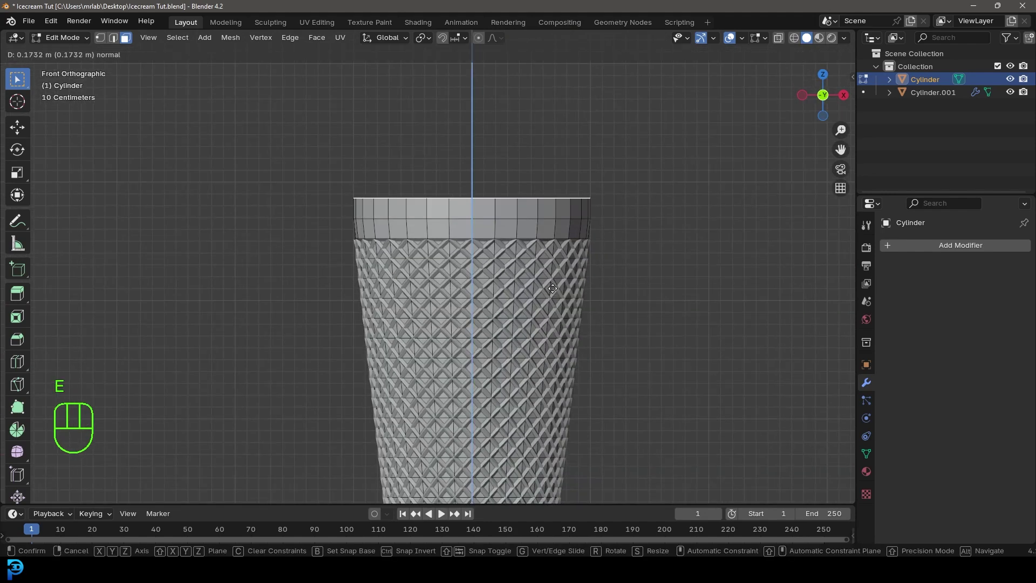
key("e")
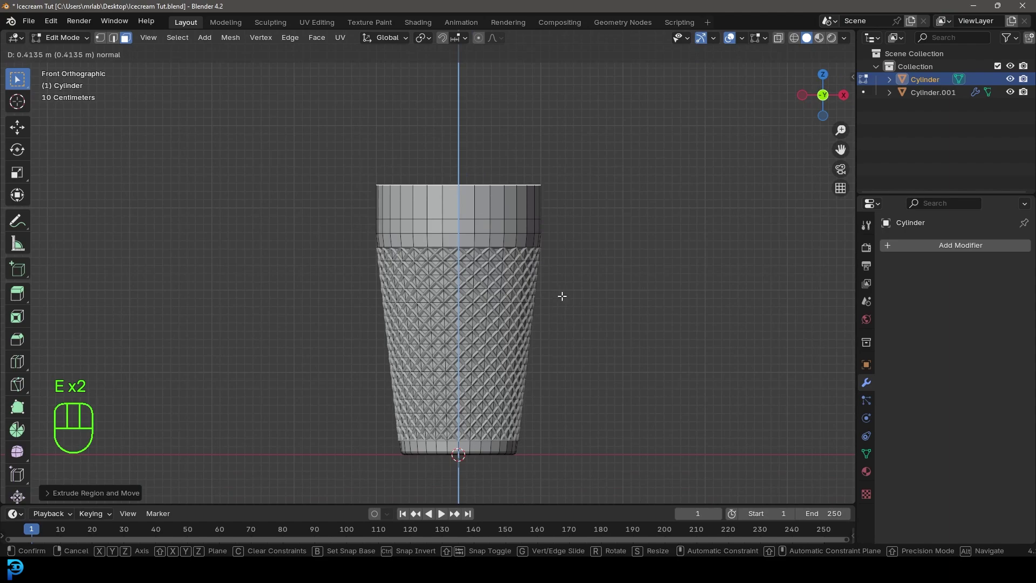
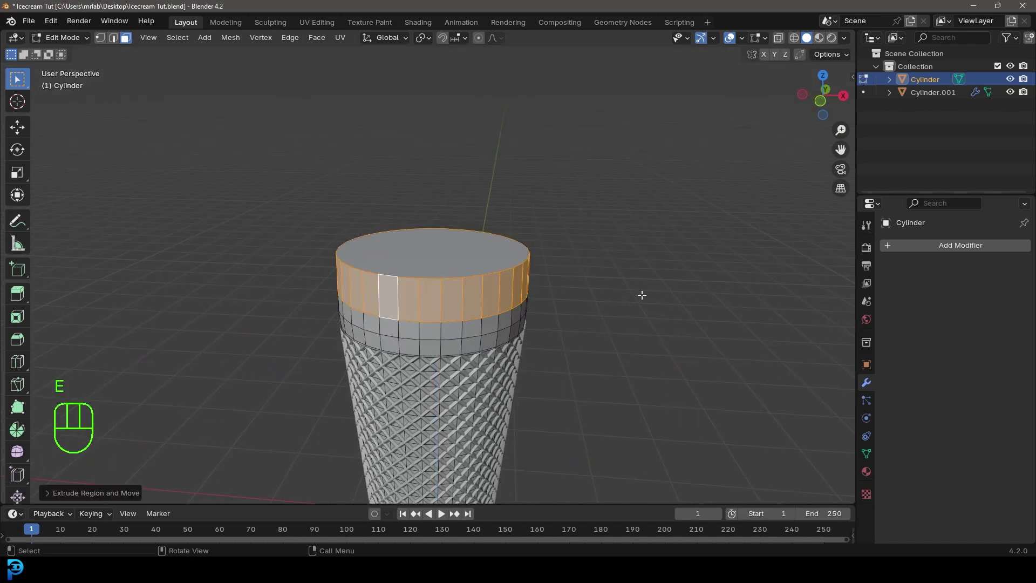
Step: Scale the top loops outward into a wider collar with a flared lip, moved vertically
key("s")
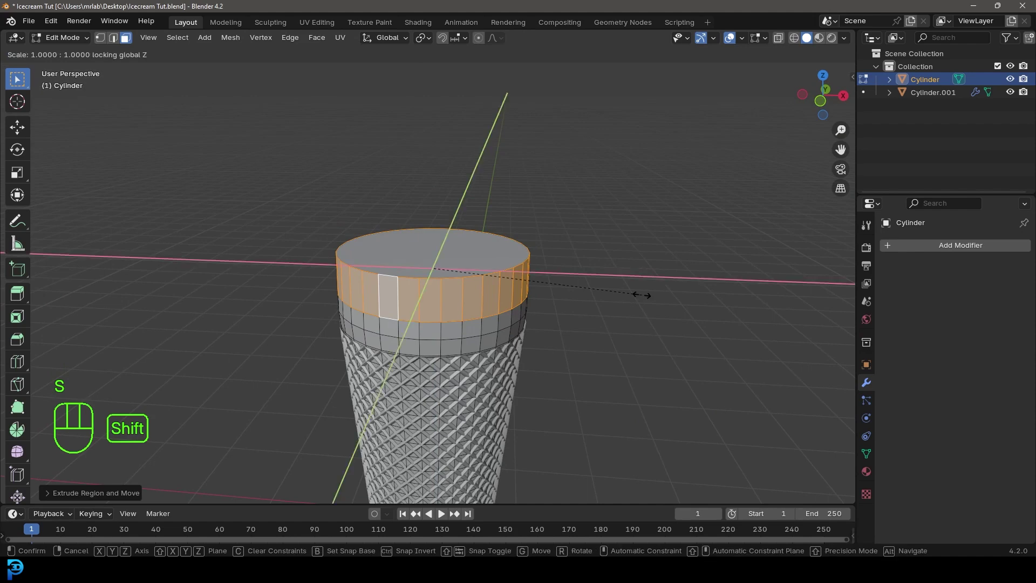
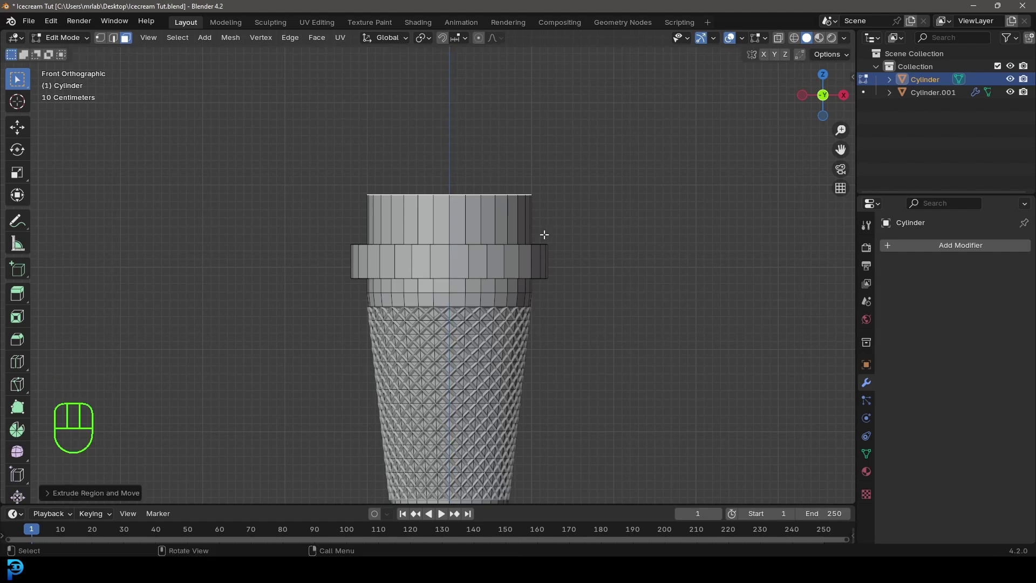
key("s")
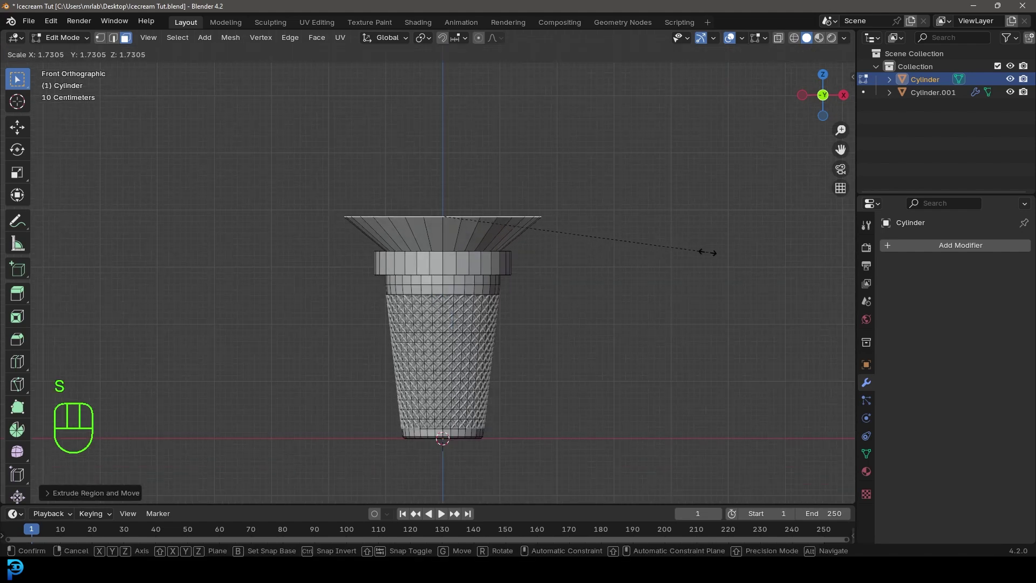
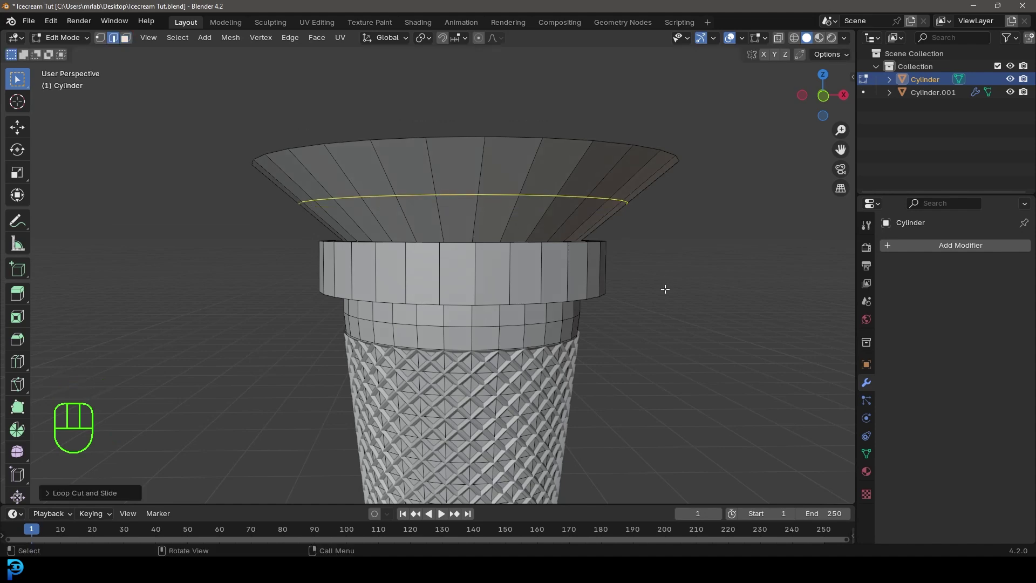
key("s")
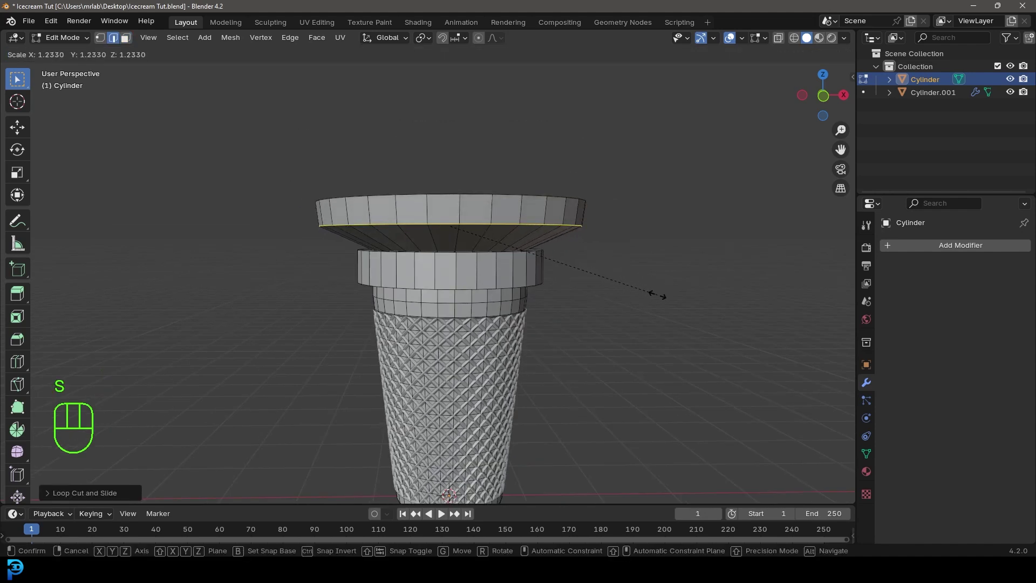
key("g")
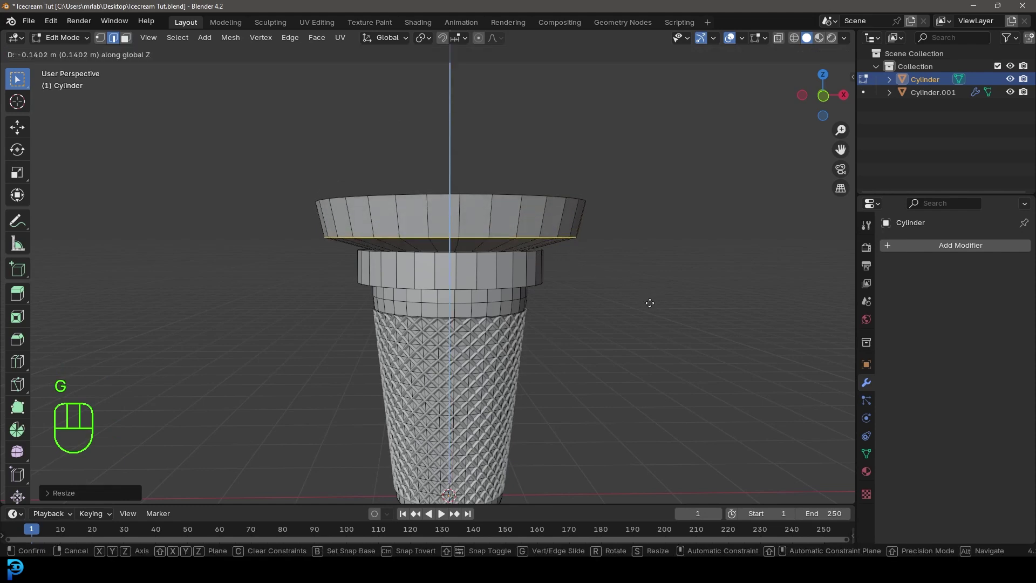
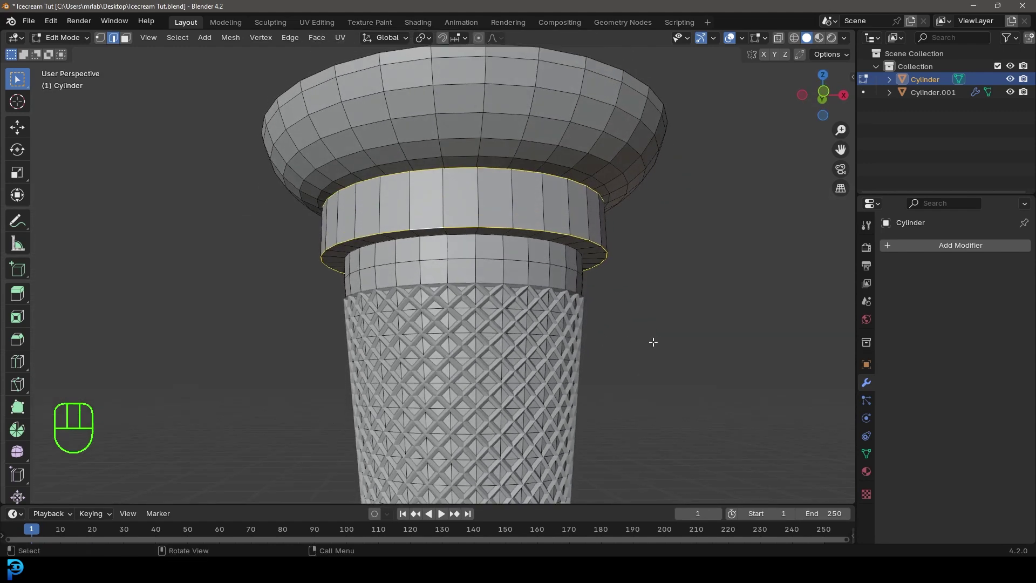
Step: Bevel the collar's lower edge with 2 segments and edge-slide the loop beneath it
key("ctrl+b")
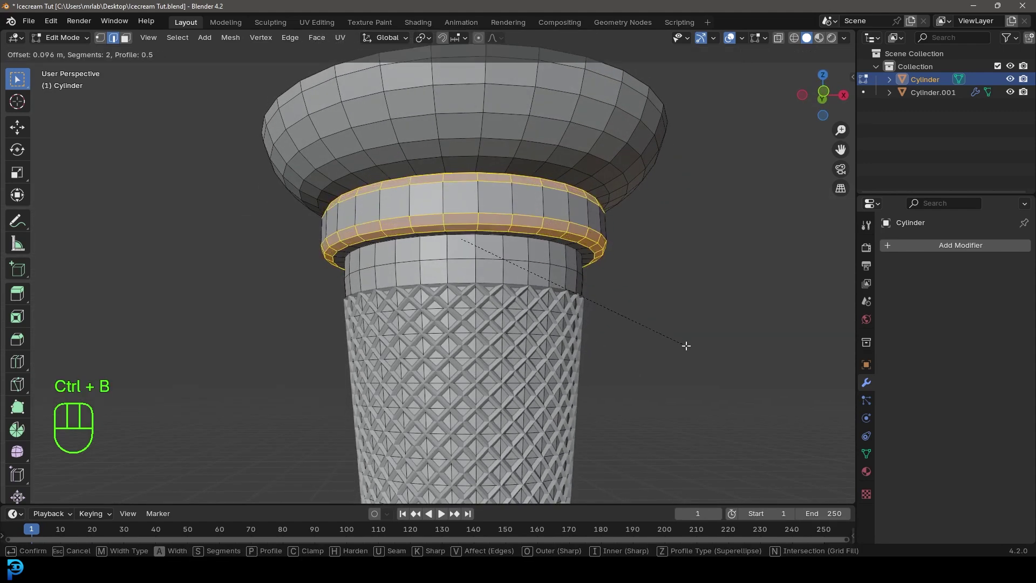
key("alt+a")
key("g")
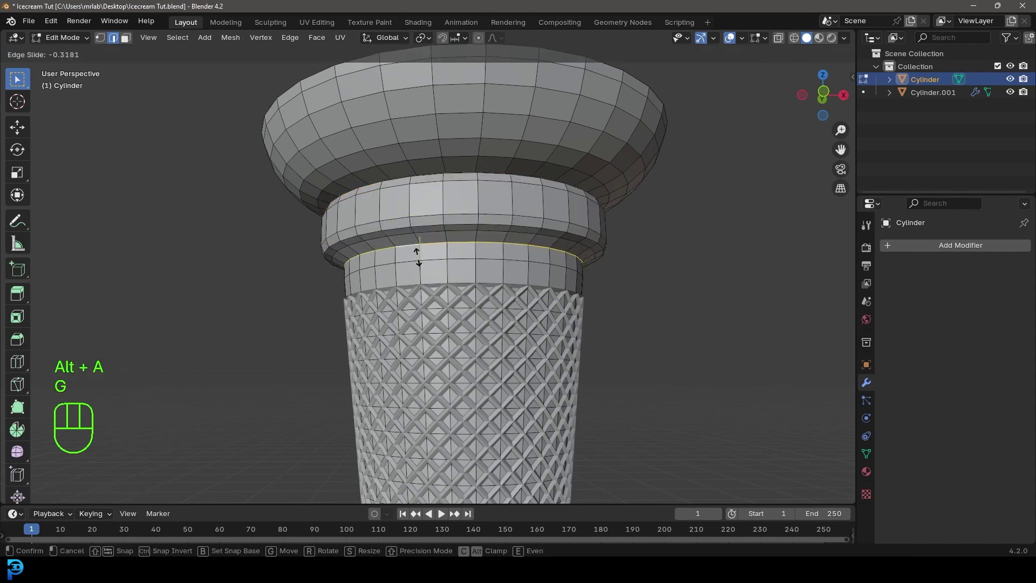
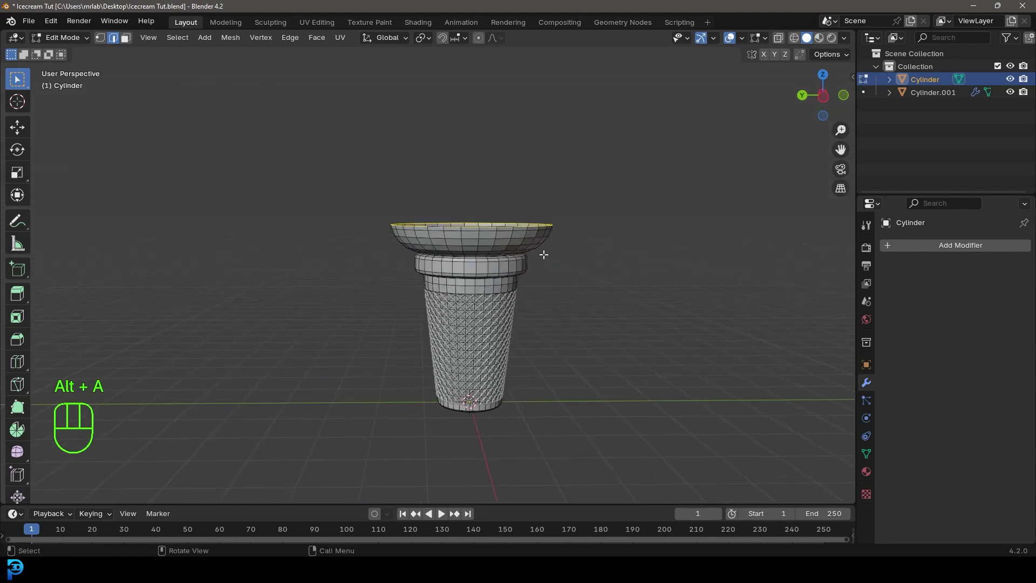
Step: Raise the rim loop, grow the selection over the brim and narrow it into a cup shape
key("e")
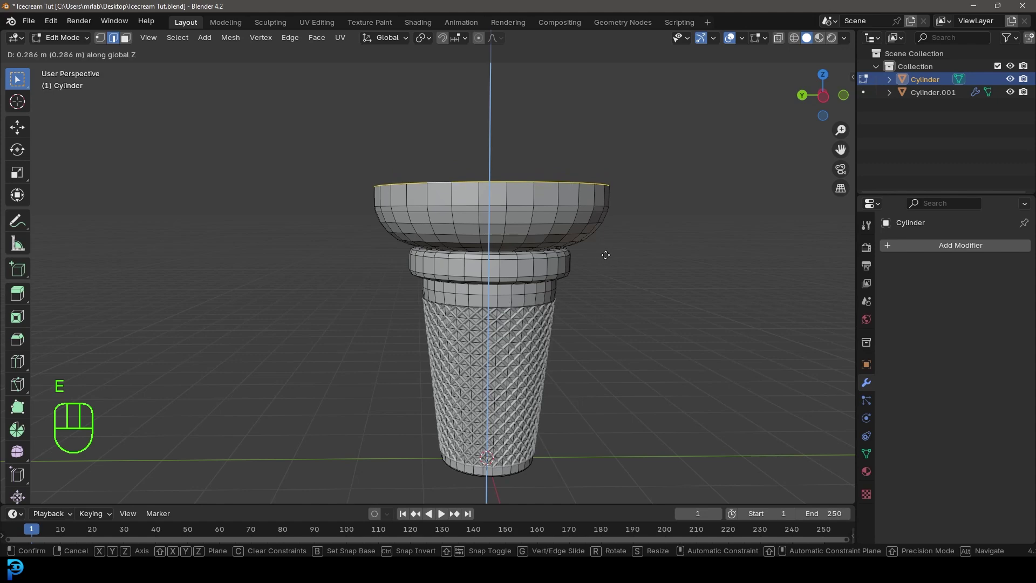
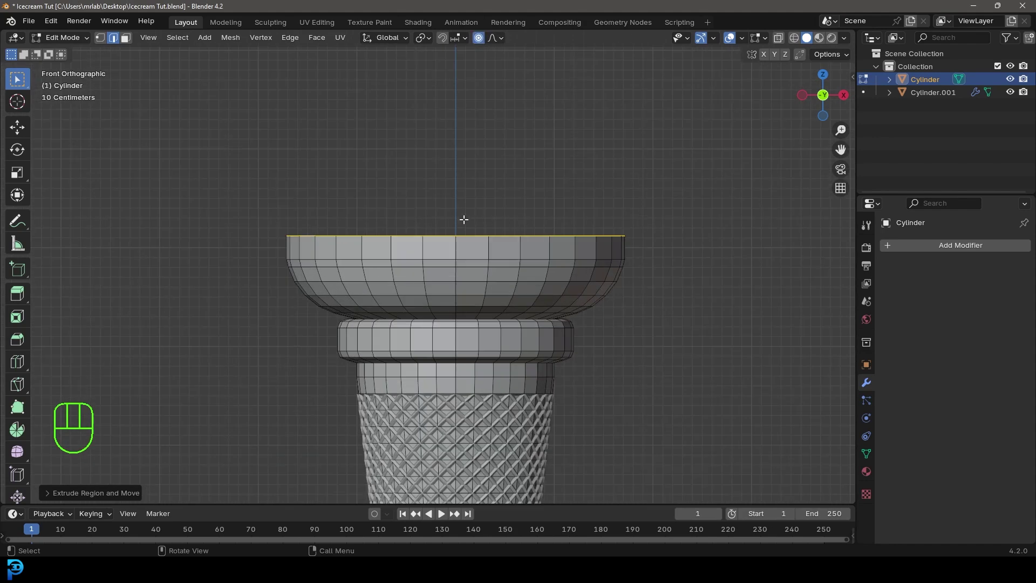
key("ctrl+KP_Add")
key("ctrl+KP_Add")
key("ctrl+KP_Add")
key("ctrl+KP_Add")
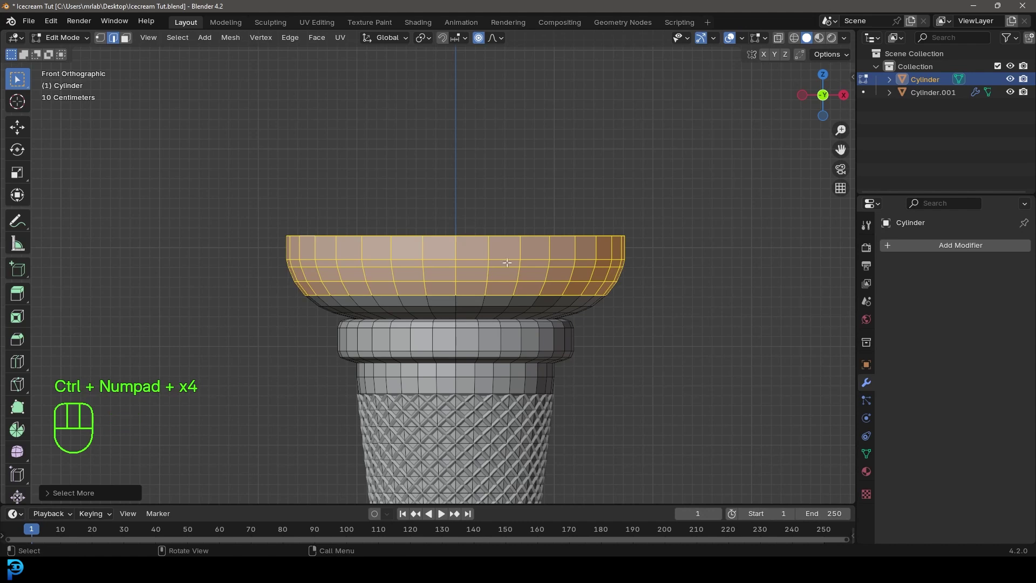
key("s")
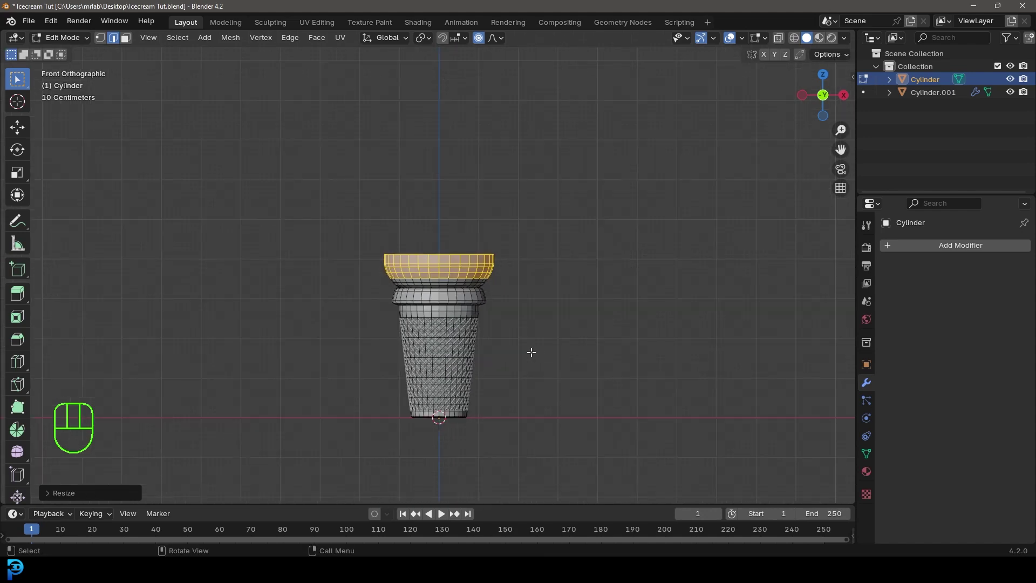
key("Tab")
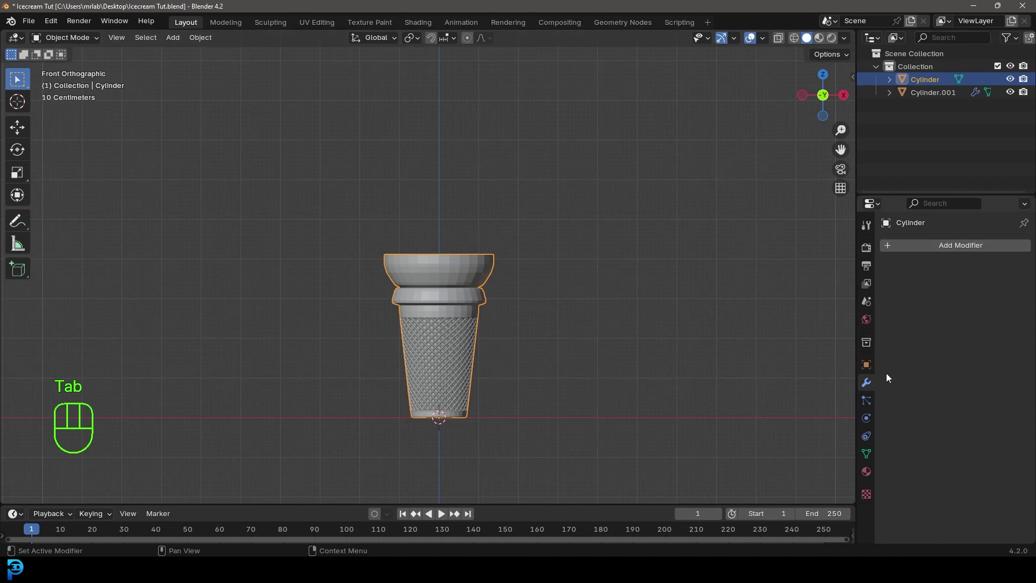
Step: Add a Subdivision Surface modifier to smooth the cone and look down into the rim
left_click_drag(918, 245, 736, 276)
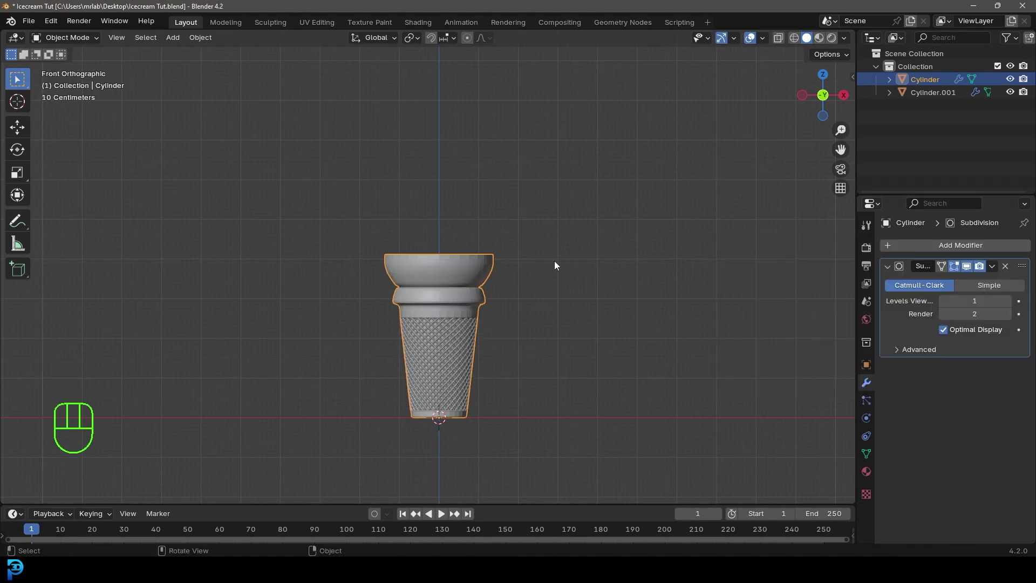
left_click_drag(505, 372, 491, 288)
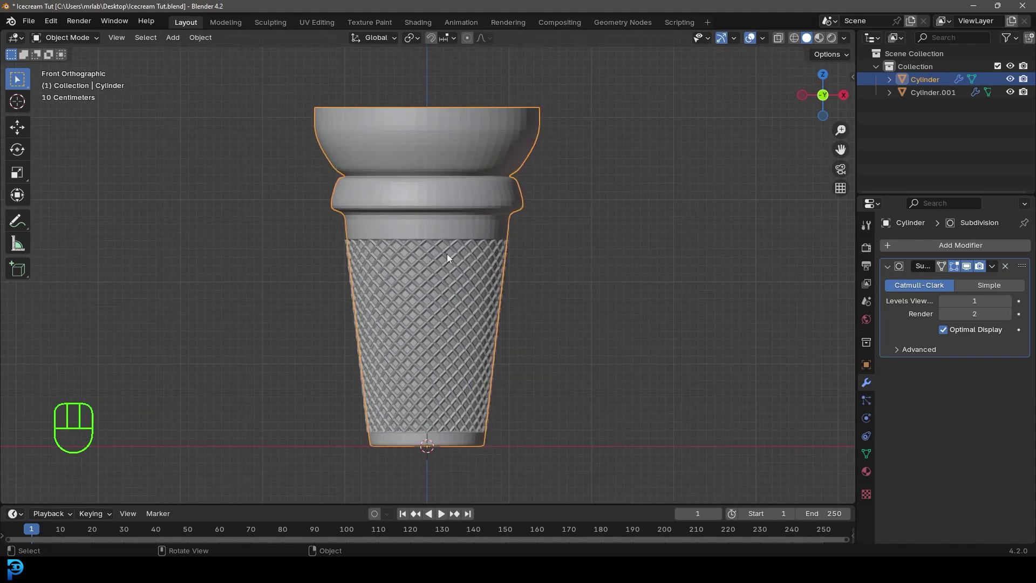
left_click_drag(442, 113, 444, 166)
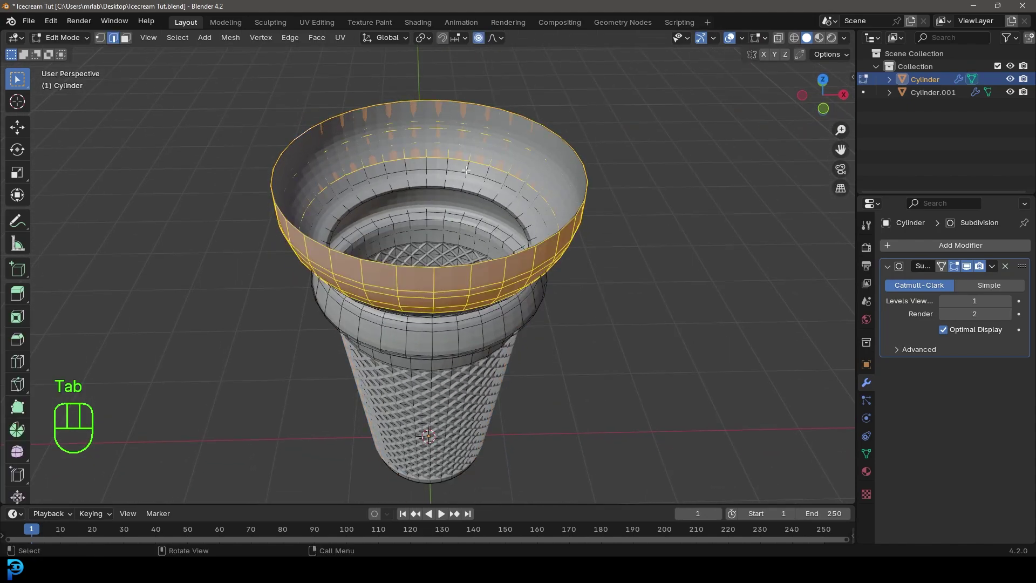
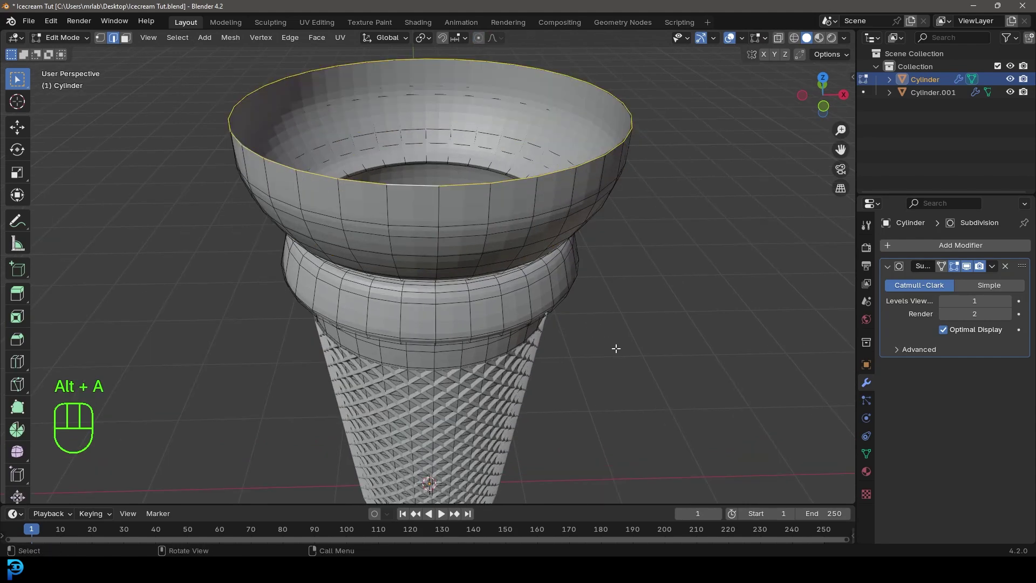
Step: Extrude the rim edge inward and down inside the bowl, shrinking it into a thick lip
key("e")
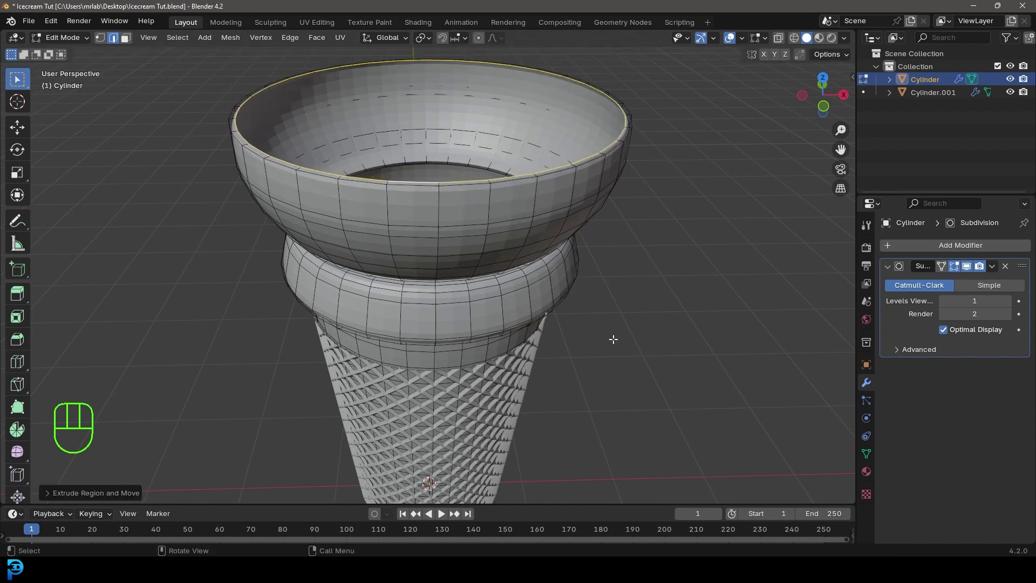
key("e")
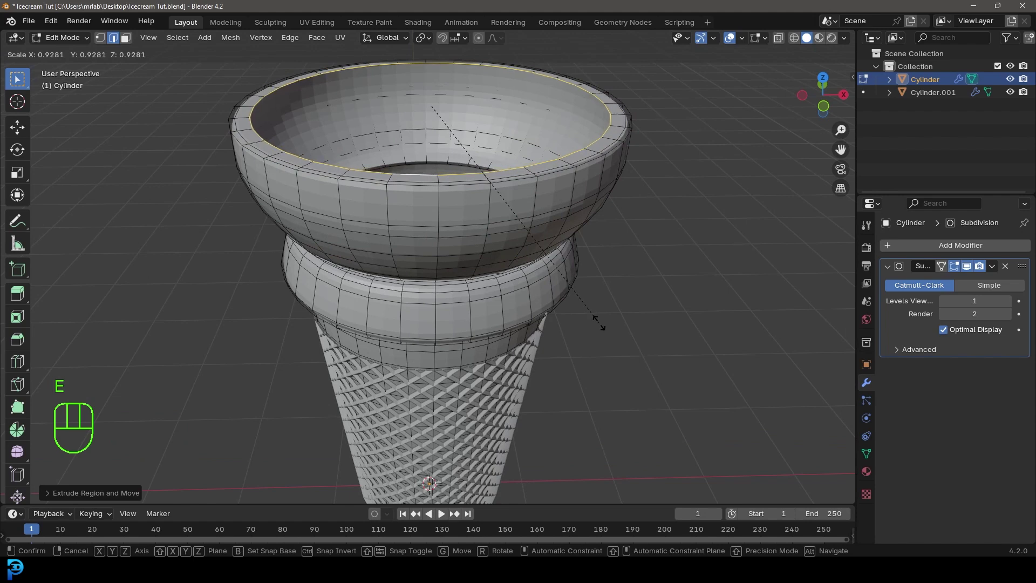
key("e")
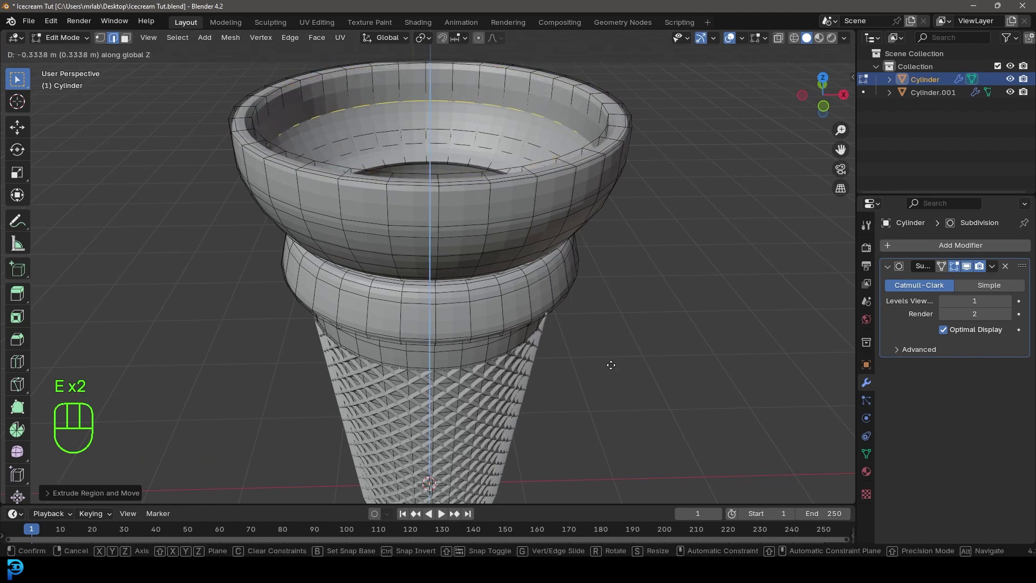
key("s")
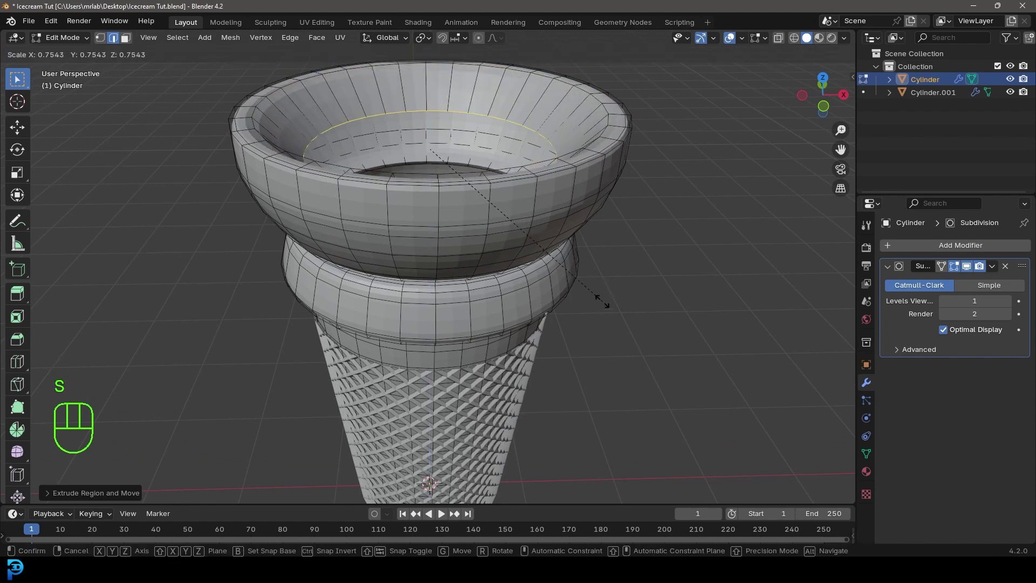
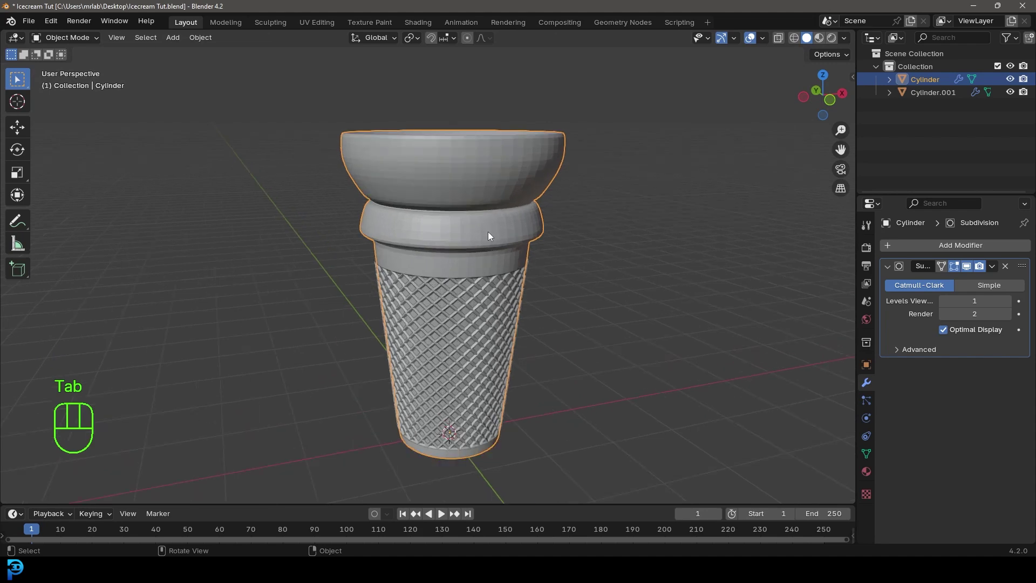
Step: Apply the Subdivision modifier permanently, inspect the patterned surface and save the file
left_click(1010, 304)
left_click(1010, 304)
left_click_drag(996, 269, 990, 280)
left_click_drag(482, 273, 491, 274)
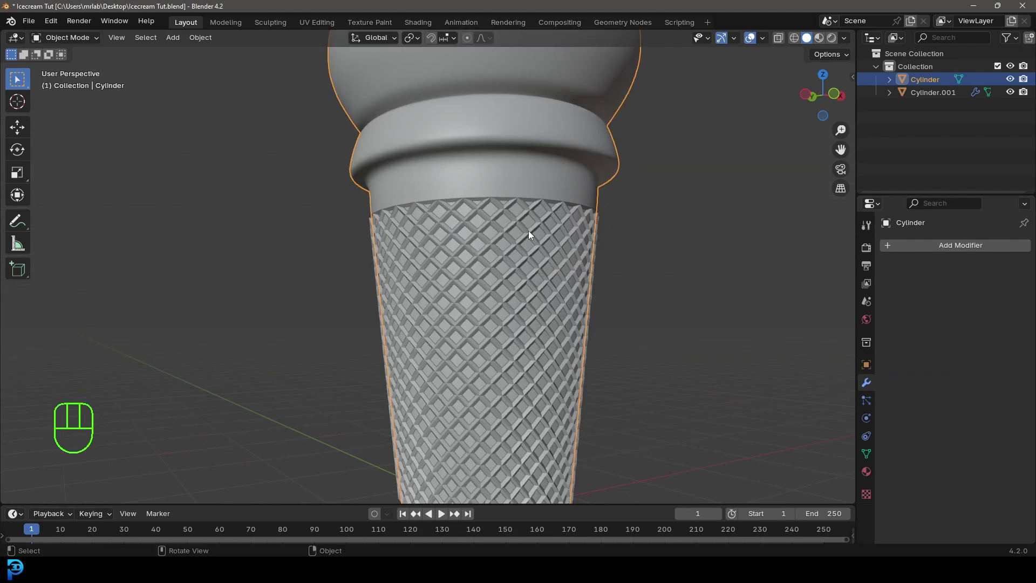
left_click_drag(995, 270, 978, 283)
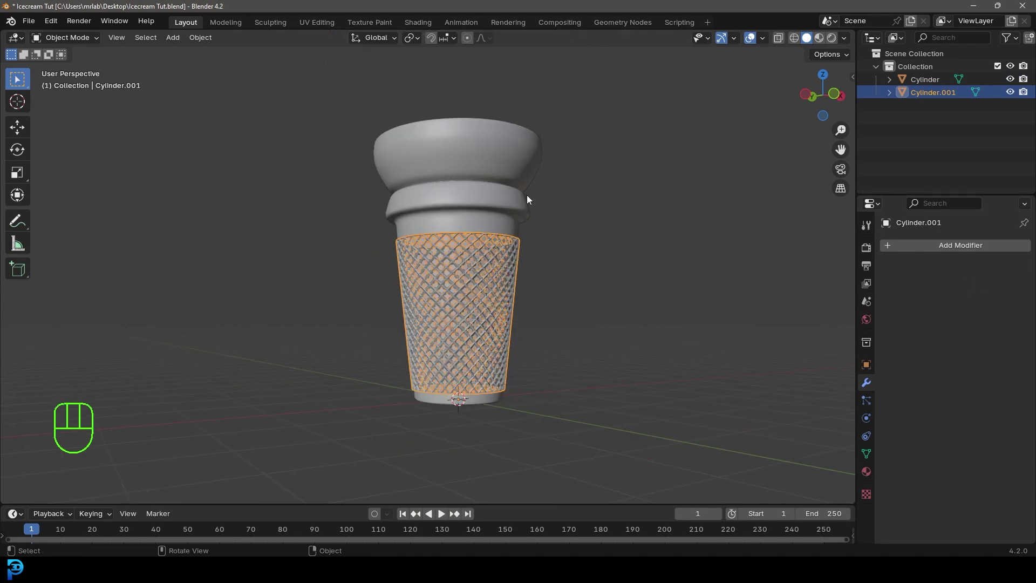
middle_click(466, 230)
key("alt+a")
key("ctrl+s")
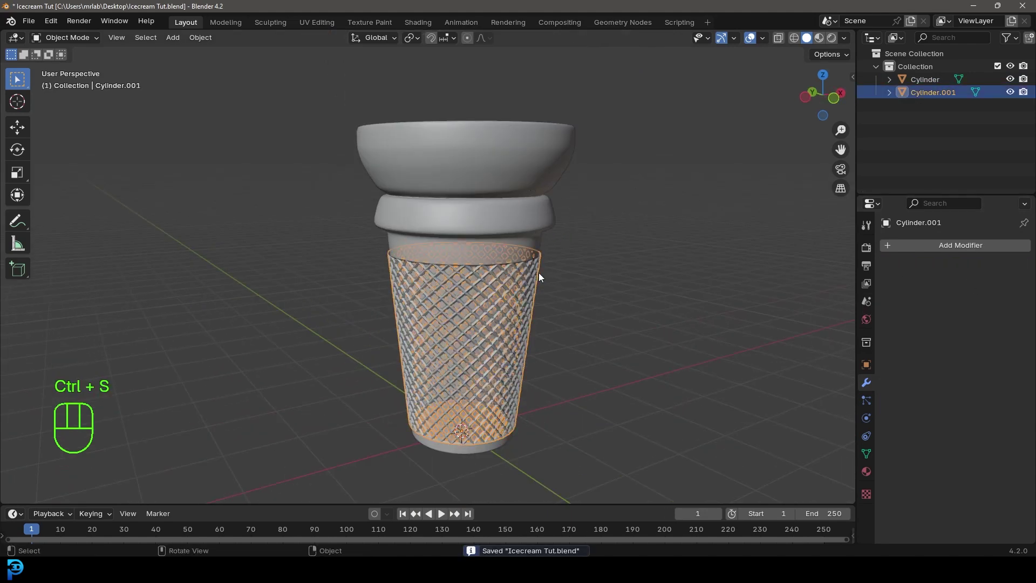
Step: Join the shell and cone into one object and apply a Remesh at 0.01 m voxel size
left_click(552, 155)
key("ctrl+j")
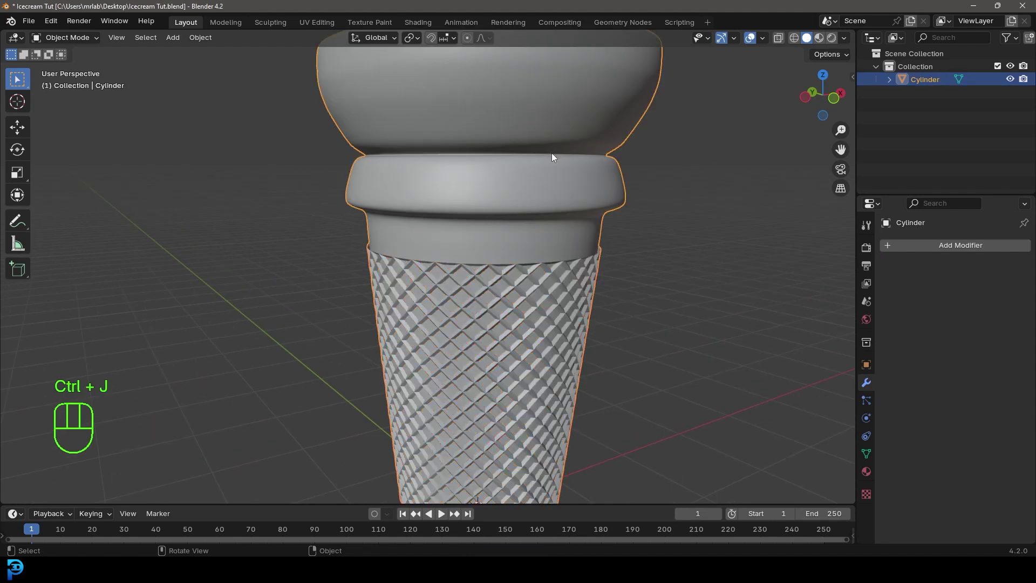
left_click_drag(948, 247, 794, 265)
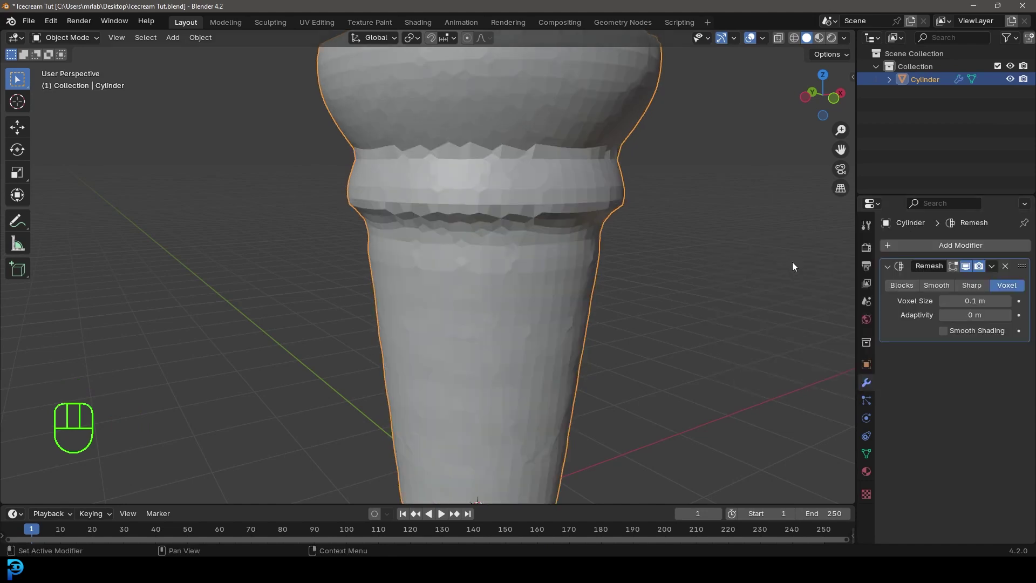
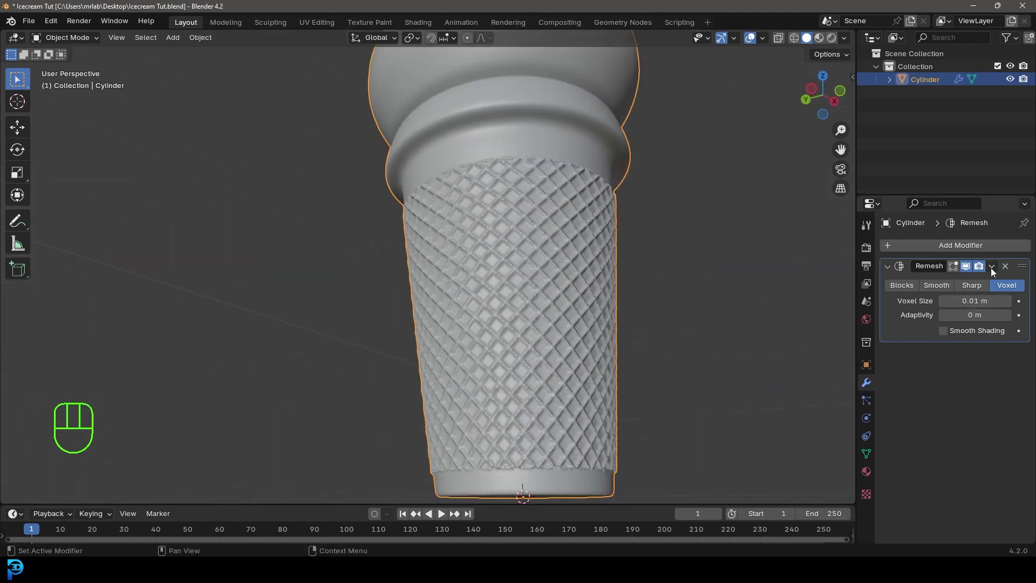
left_click_drag(993, 269, 961, 278)
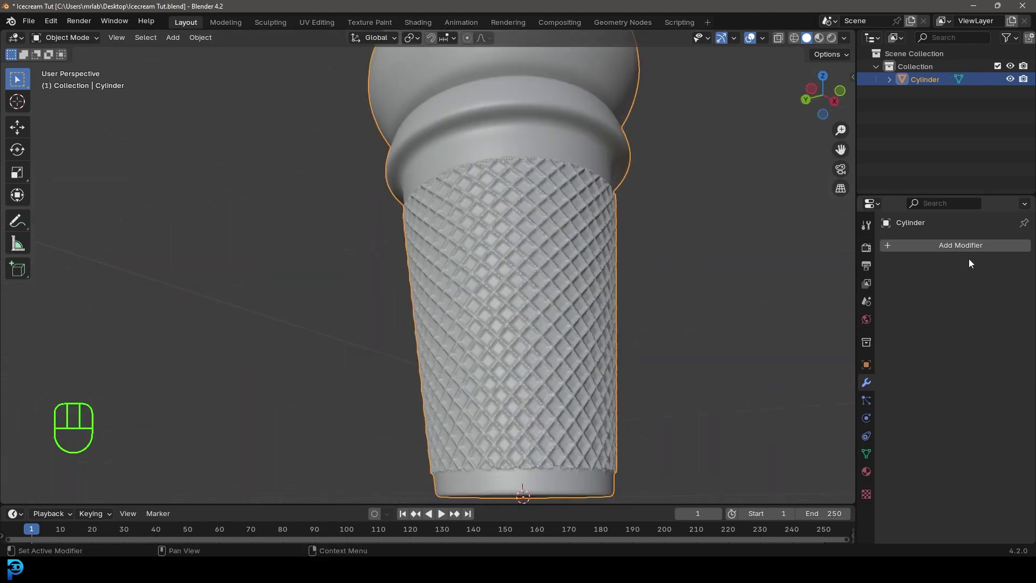
left_click_drag(509, 212, 500, 254)
left_click_drag(539, 140, 469, 134)
left_click_drag(497, 238, 569, 261)
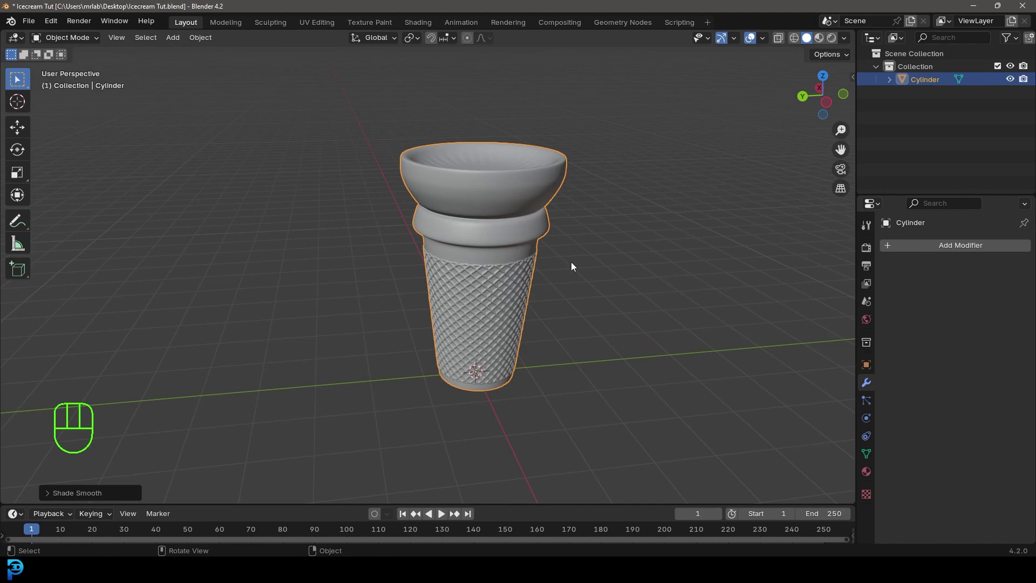
Step: Add a UV Sphere, raise it onto the cup and scale it up as the scoop
key("alt+a")
key("KP_1")
left_click_drag(398, 209, 414, 284)
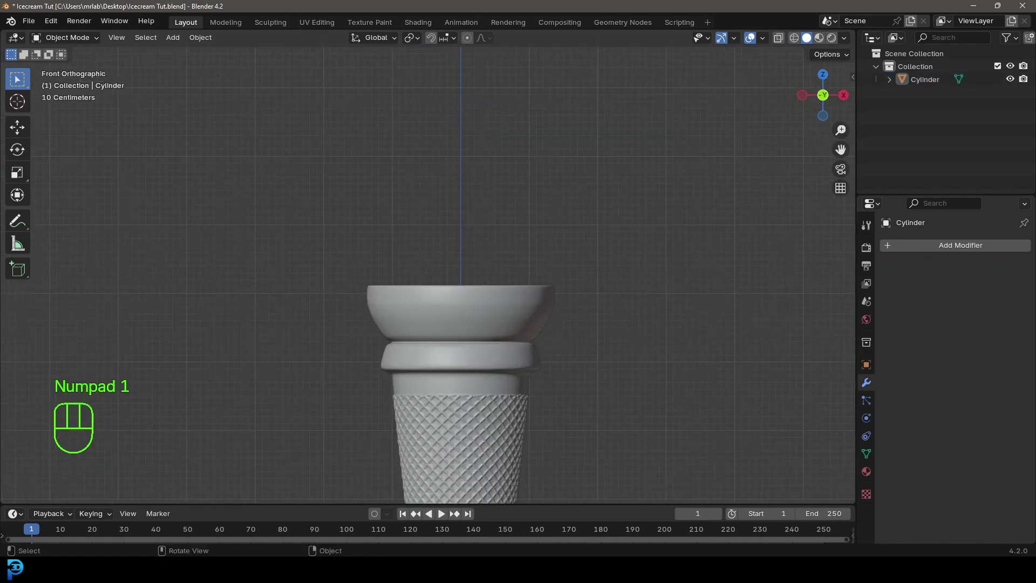
key("alt+a")
left_click_drag(508, 339, 506, 247)
key("shift+a")
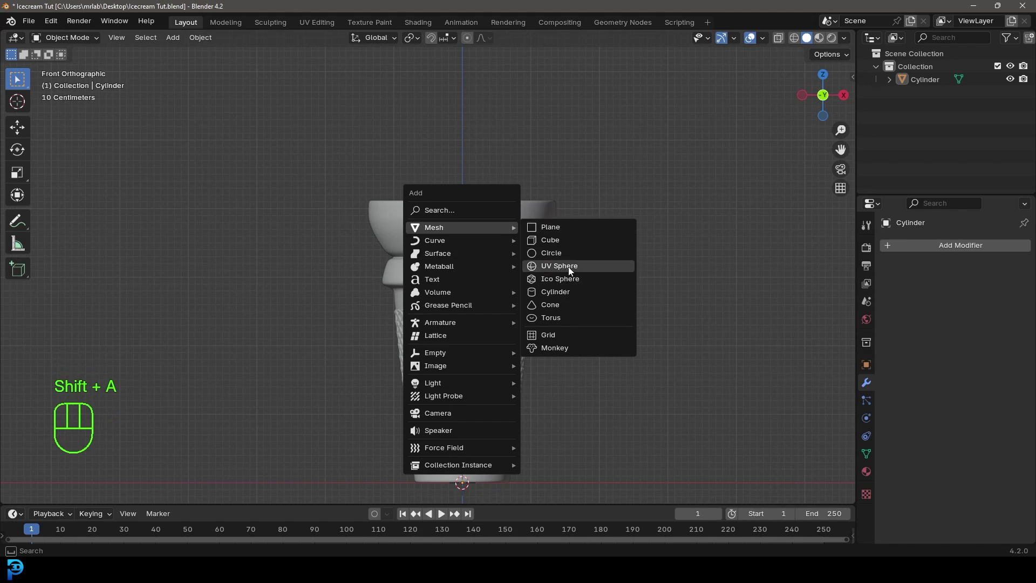
key("g")
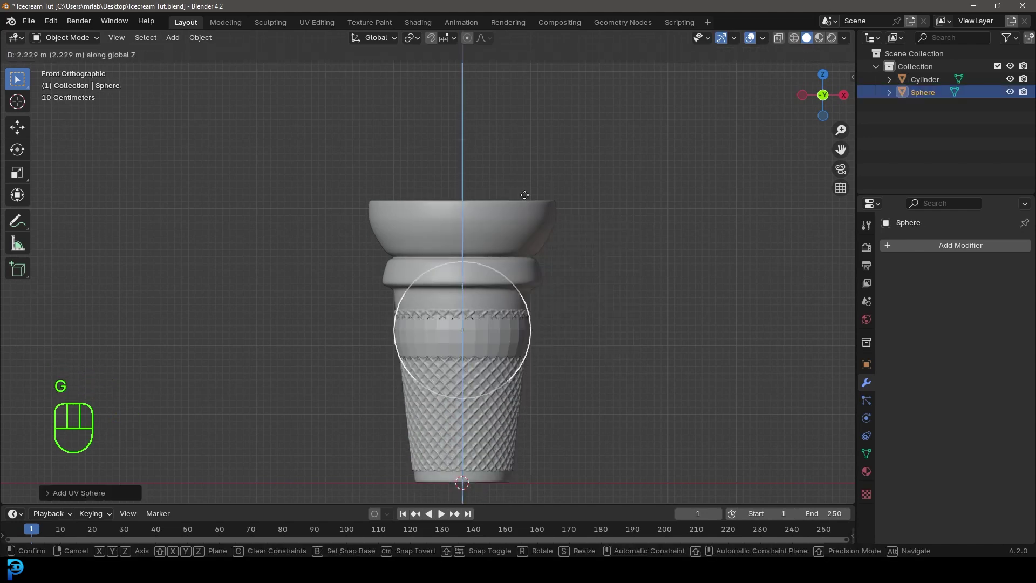
left_click_drag(515, 192, 514, 257)
key("s")
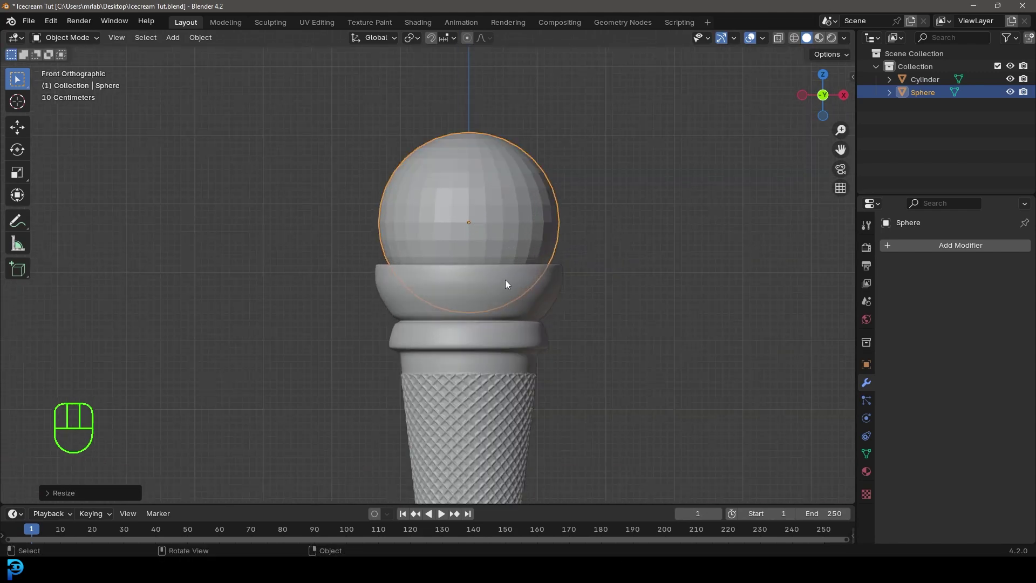
key("Tab")
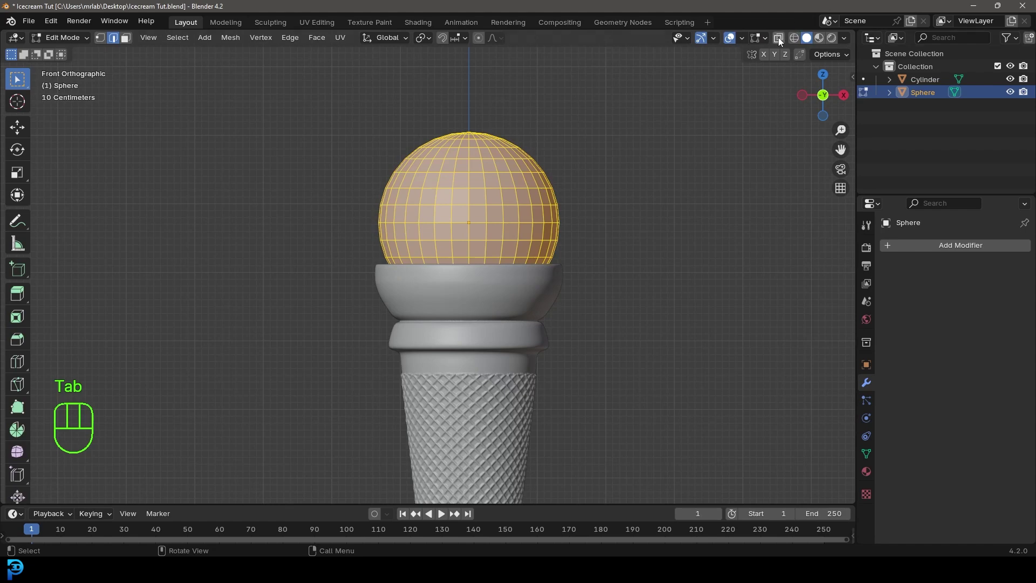
Step: With X-Ray on, scale the bottom vertices flat in Z, flare the lower band outward, then select the whole scoop
left_click(781, 41)
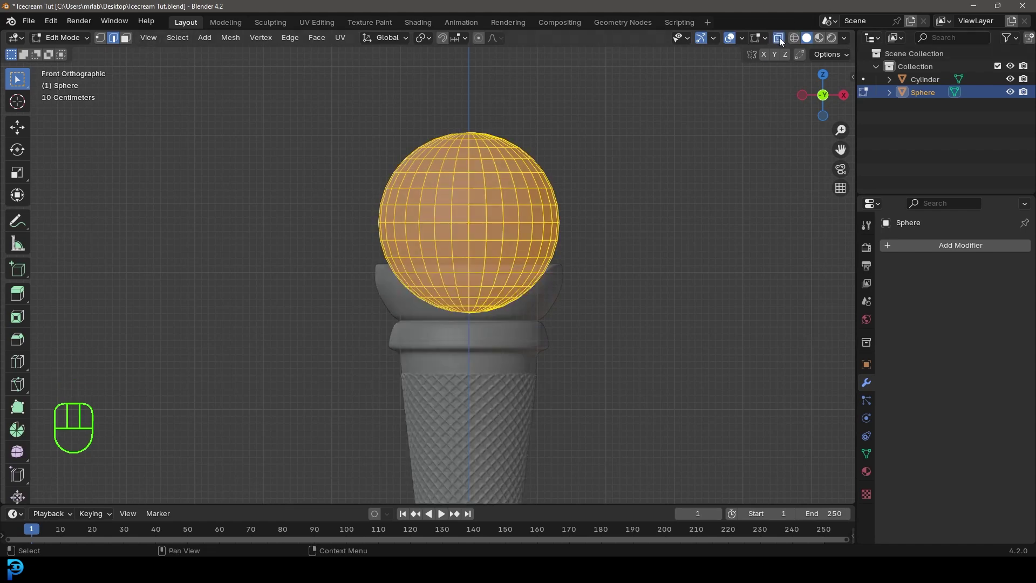
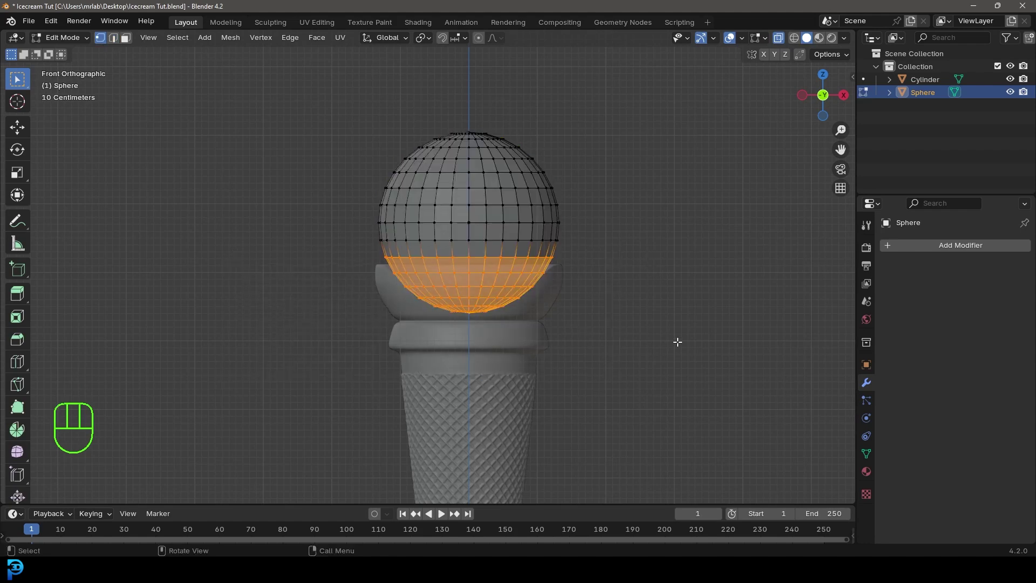
key("s")
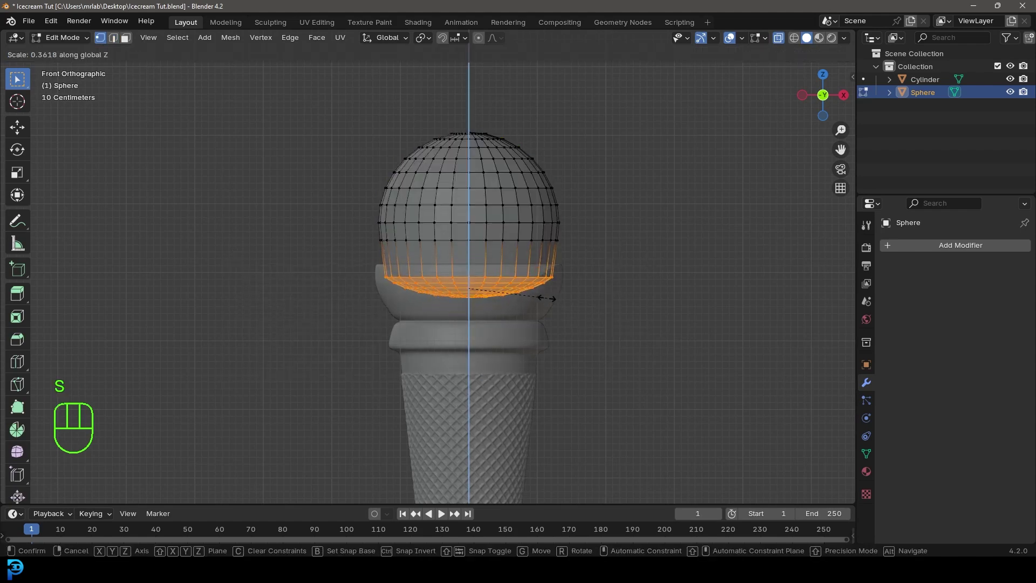
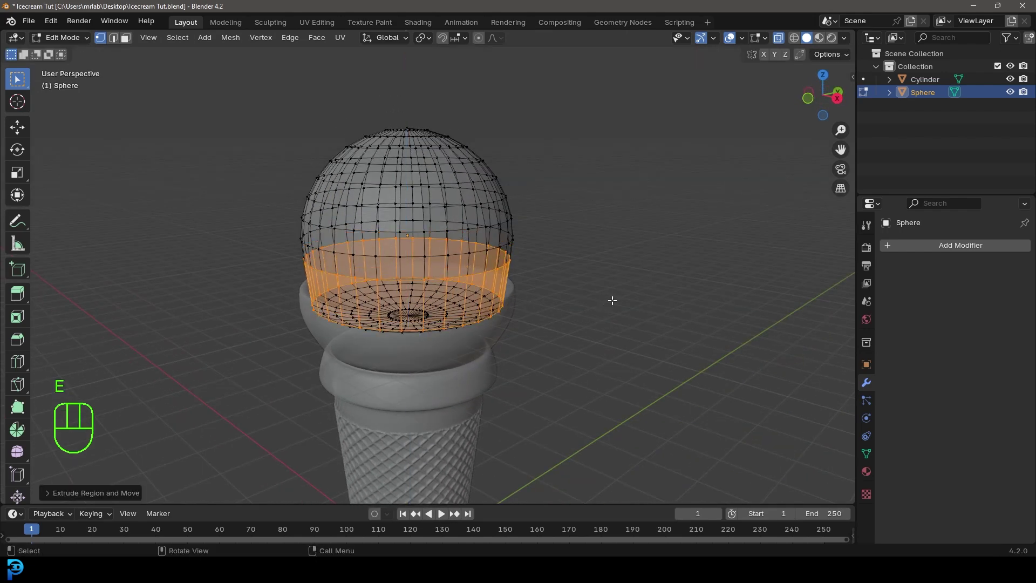
key("s")
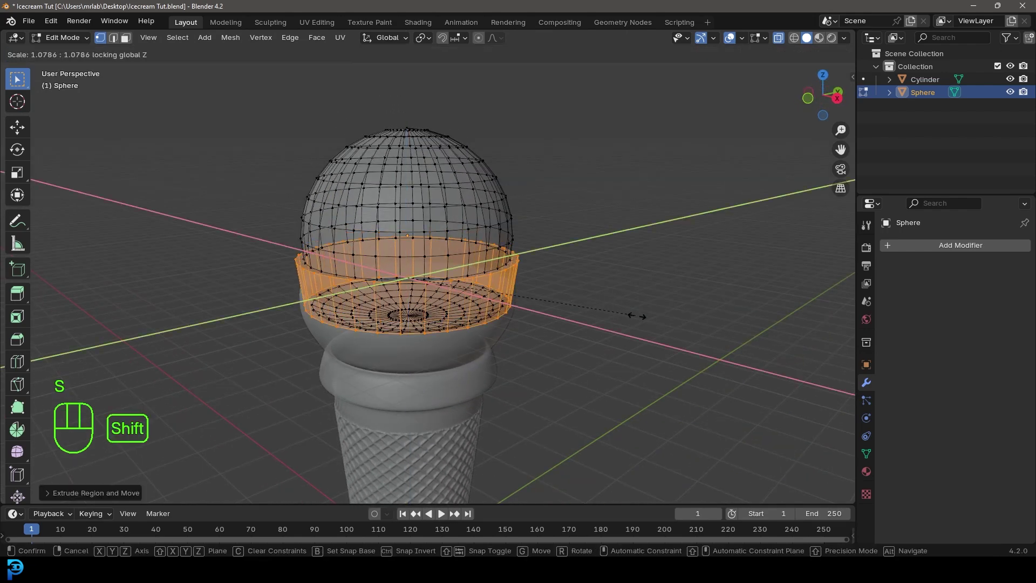
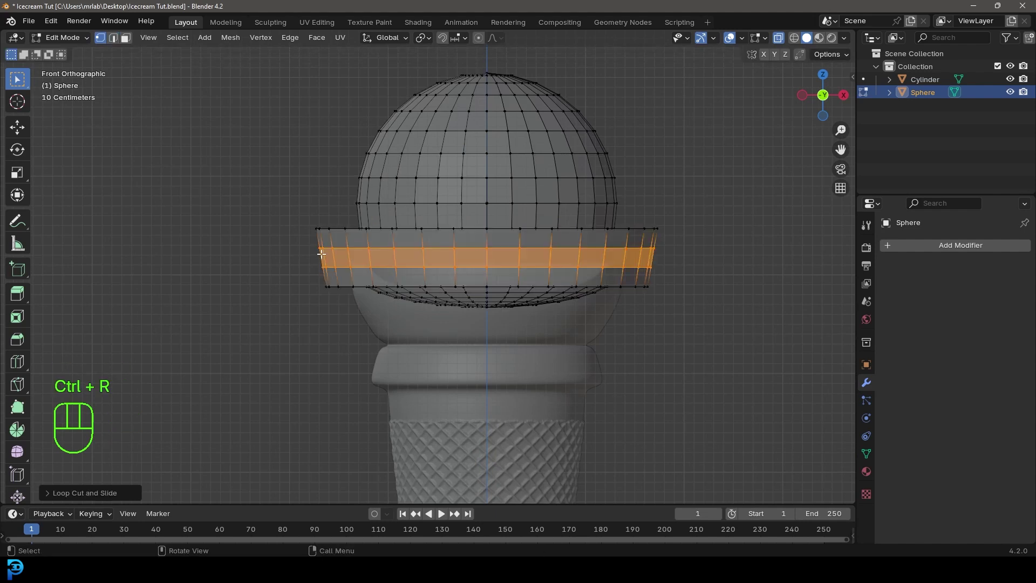
key("a")
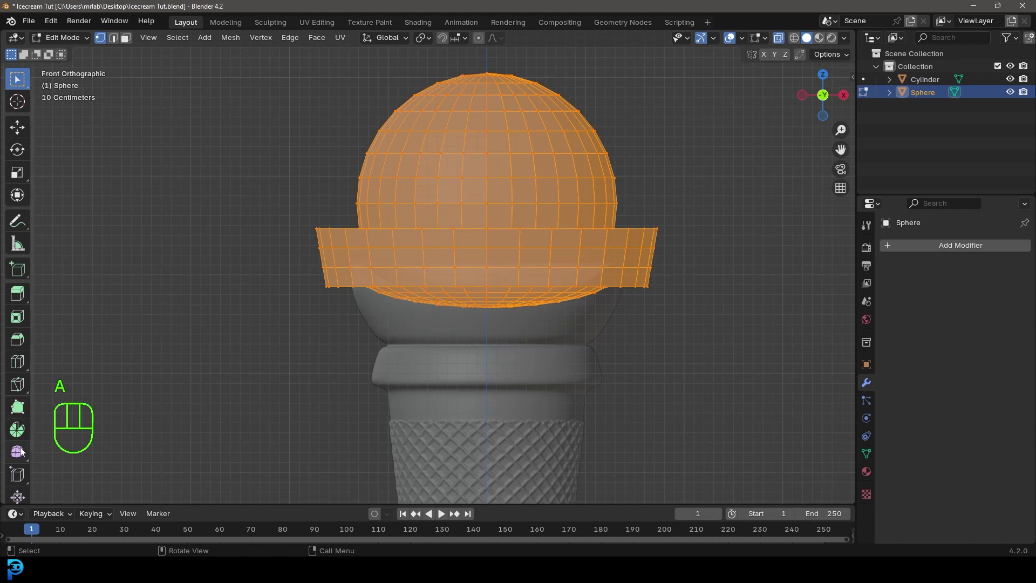
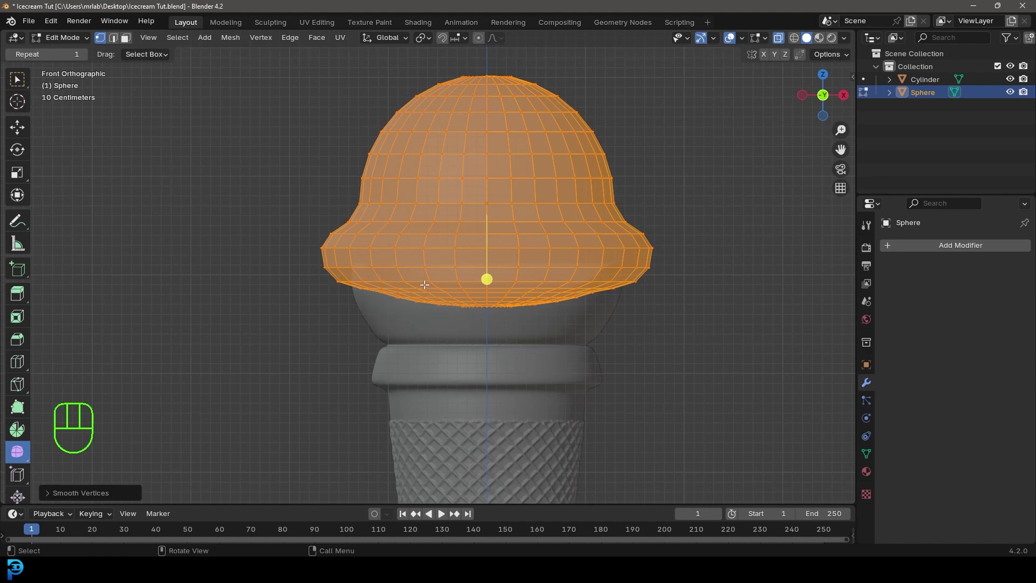
Step: Subdivide the scoop mesh and box-select only the flared brim ring of vertices
key("g")
key("z")
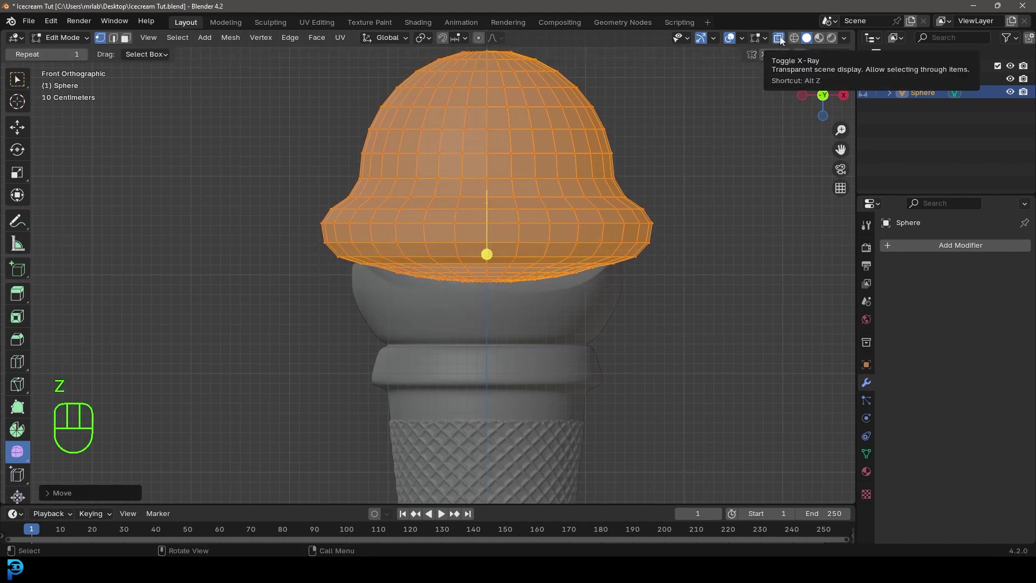
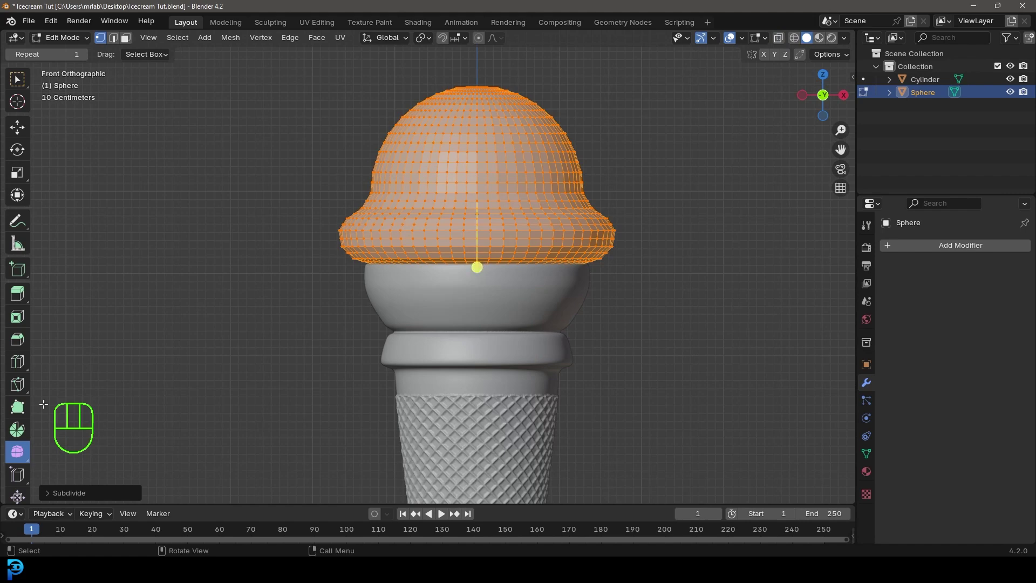
left_click_drag(480, 267, 652, 298)
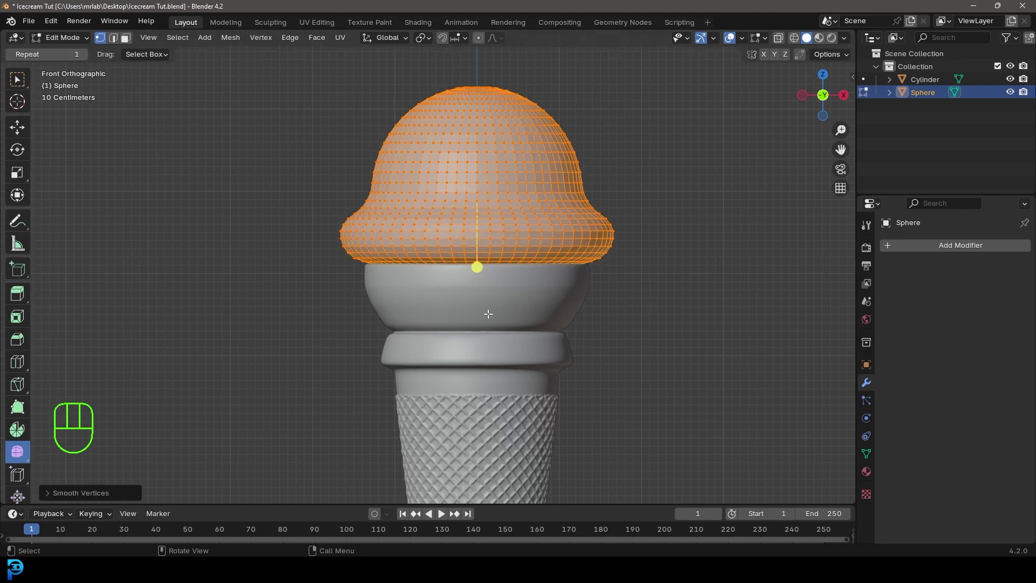
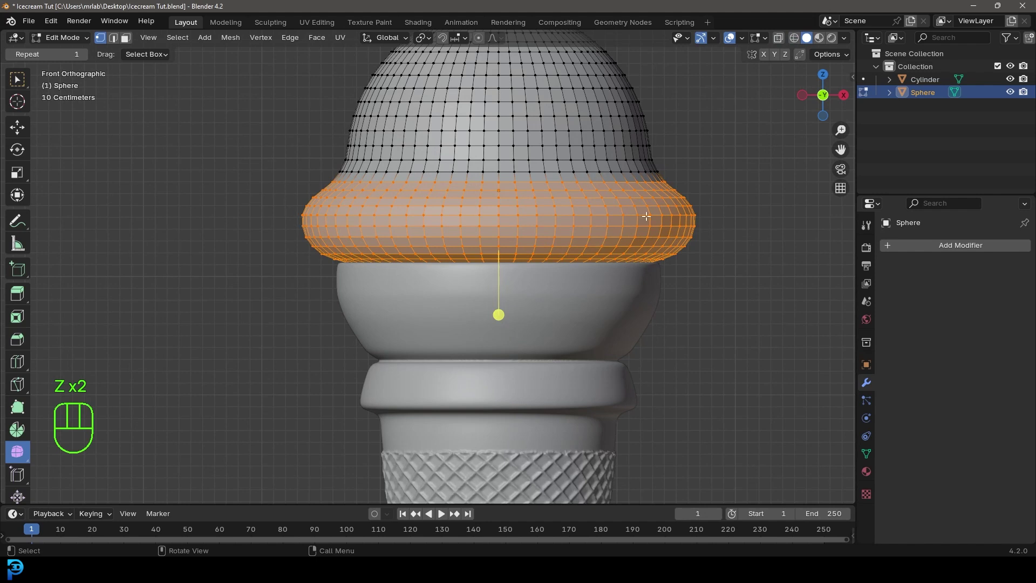
Step: Create a new vertex group from the brim vertices, assign them, and return to Object Mode
left_click(869, 458)
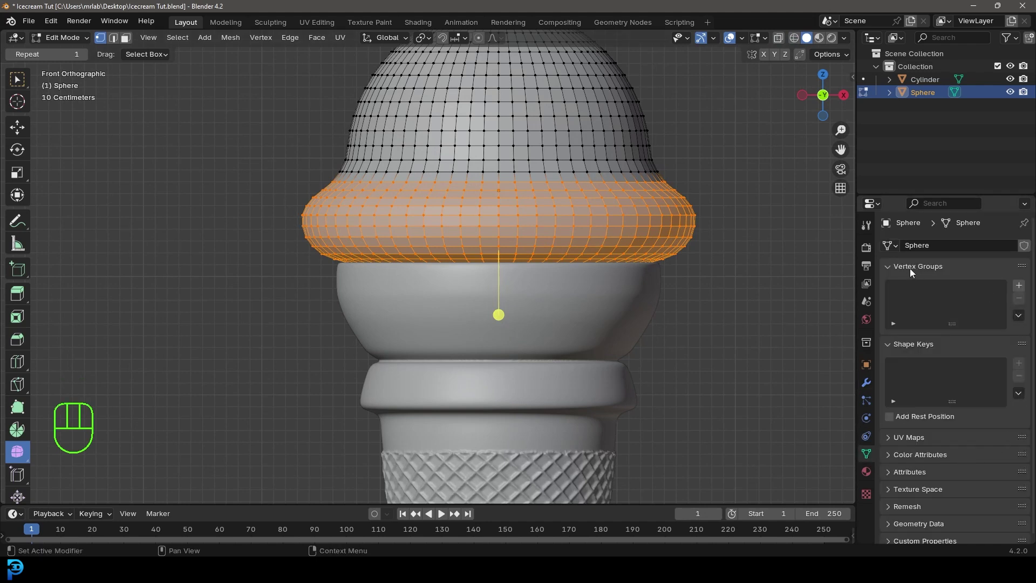
left_click(1024, 289)
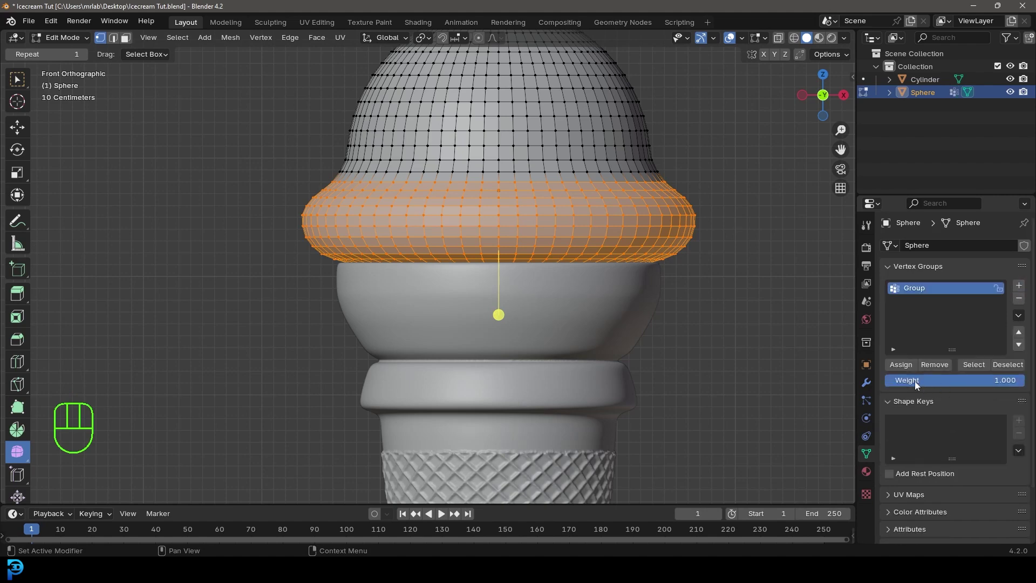
double_click(904, 366)
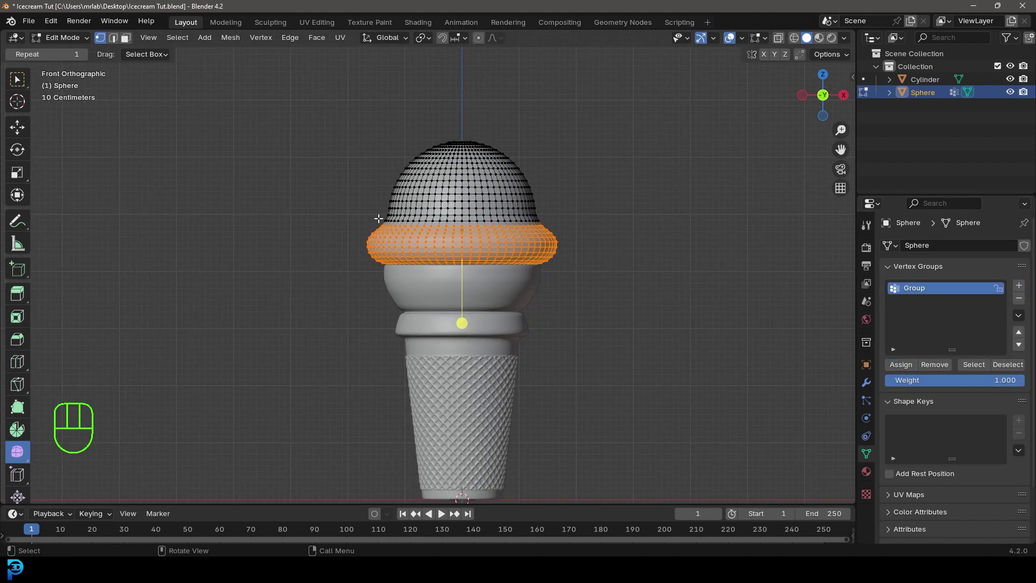
key("Tab")
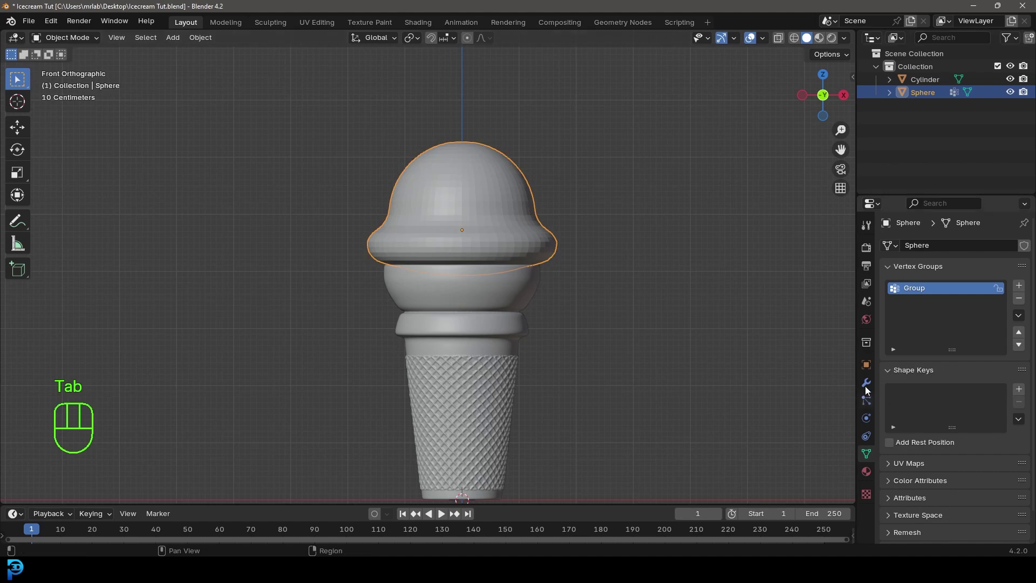
left_click(871, 384)
Step: Add Subdivision Surface and Displace modifiers to the scoop with a new Clouds texture driving the displacement
left_click_drag(949, 246, 819, 266)
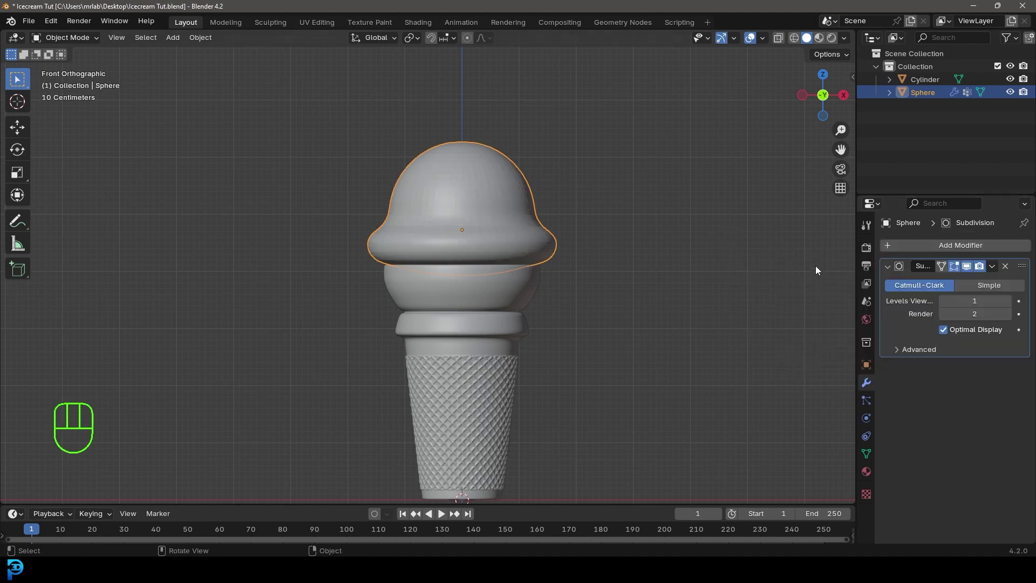
left_click_drag(976, 248, 823, 267)
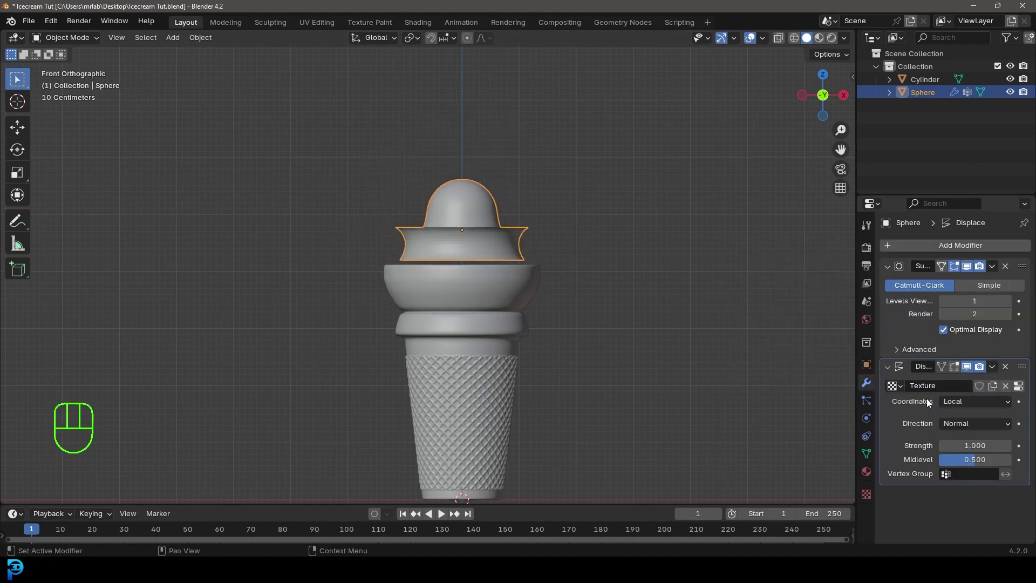
left_click(871, 497)
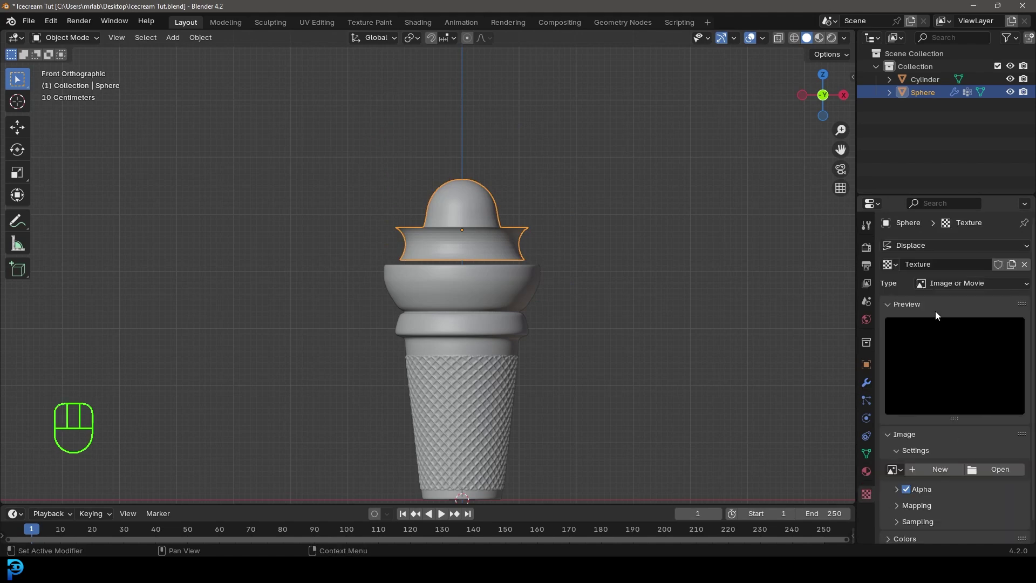
left_click_drag(944, 286, 953, 326)
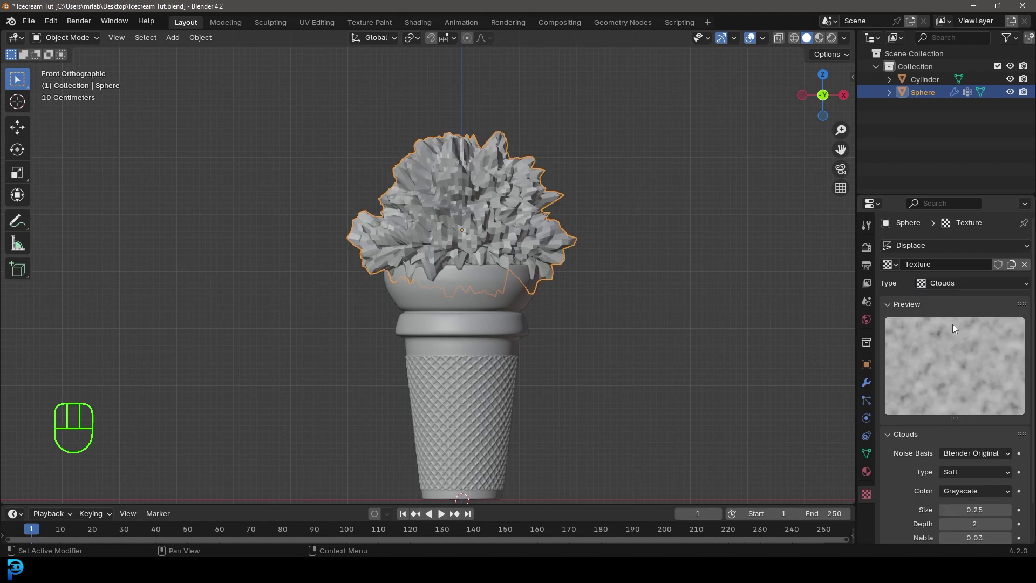
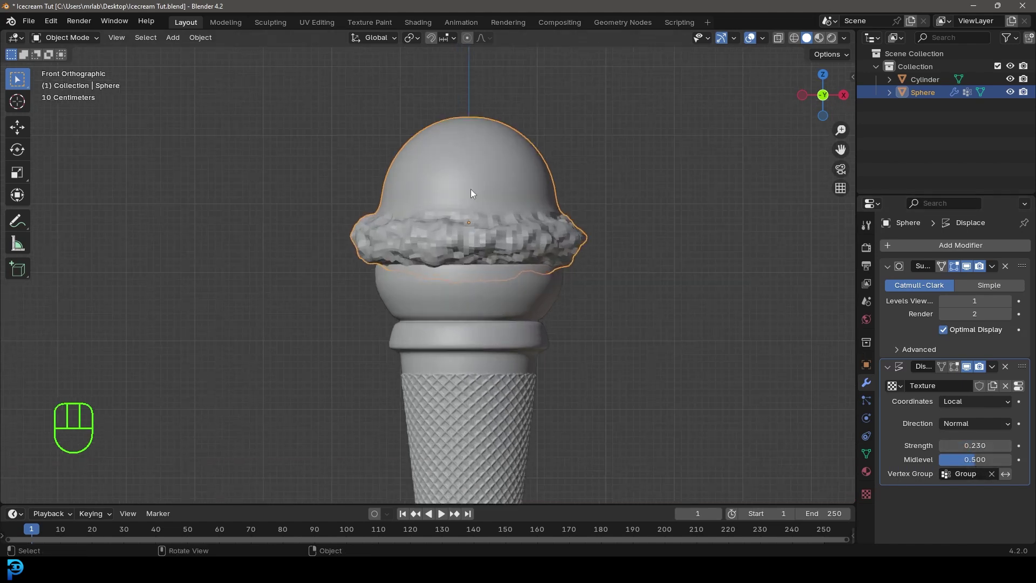
Step: Set the Subdivision modifier to viewport level 1 and render level 3
left_click_drag(514, 153, 481, 157)
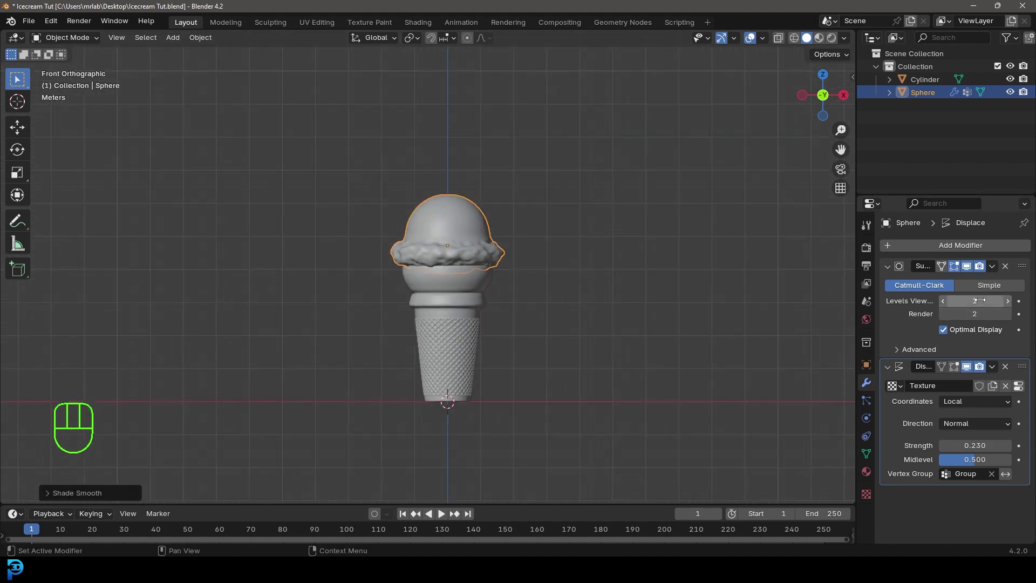
left_click(1009, 304)
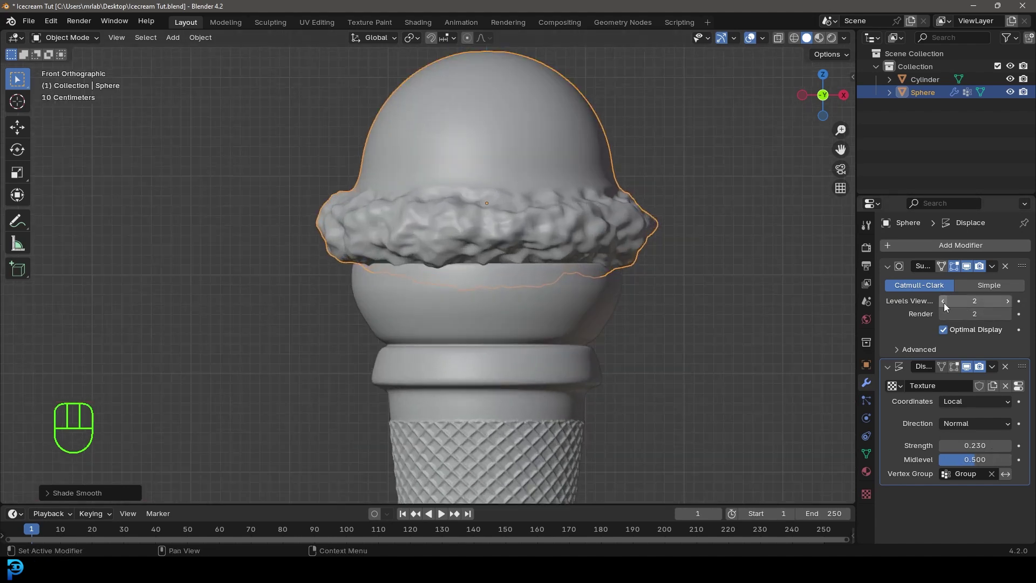
left_click(943, 302)
left_click(1012, 318)
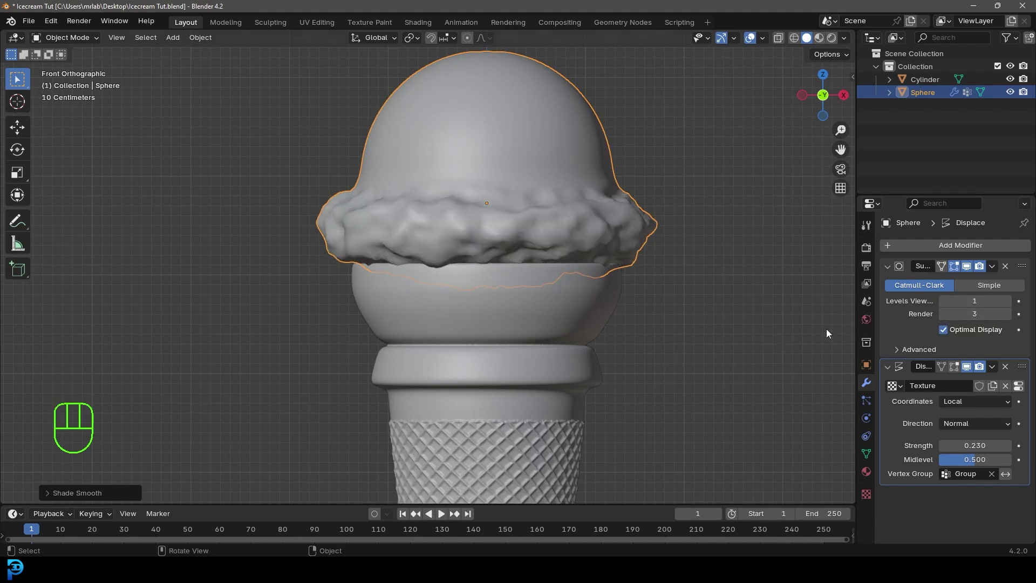
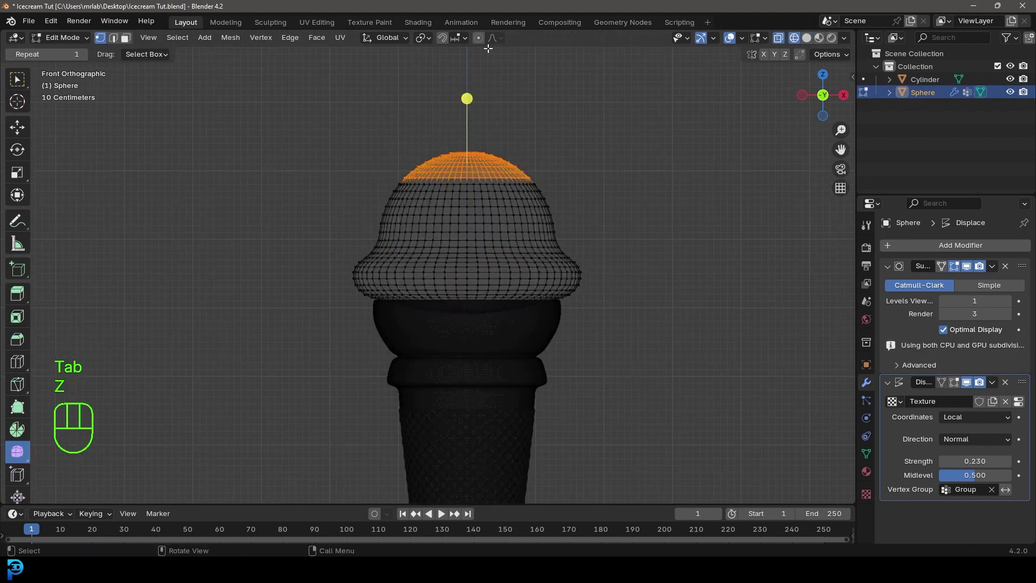
Step: Leave Edit Mode and orbit to a front view of the ice cream
left_click(483, 43)
key("s")
key("g")
key("Tab")
key("z")
key("alt+a")
left_click_drag(562, 282, 527, 305)
left_click_drag(486, 327, 504, 285)
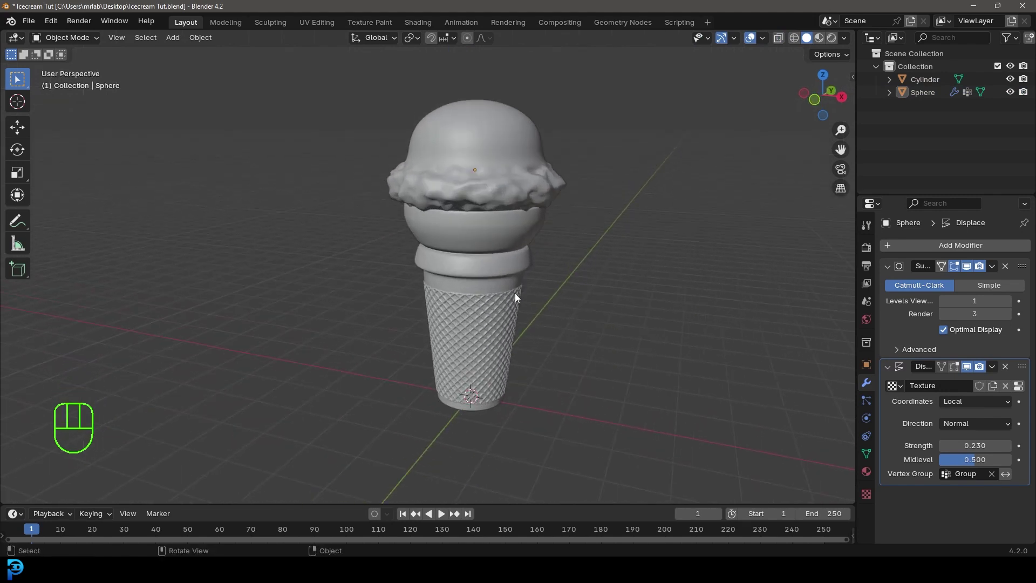
key("KP_1")
Step: Select the cone and scoop together and rotate them about -36° to tilt diagonally
left_click(466, 235)
middle_click(518, 282)
key("g")
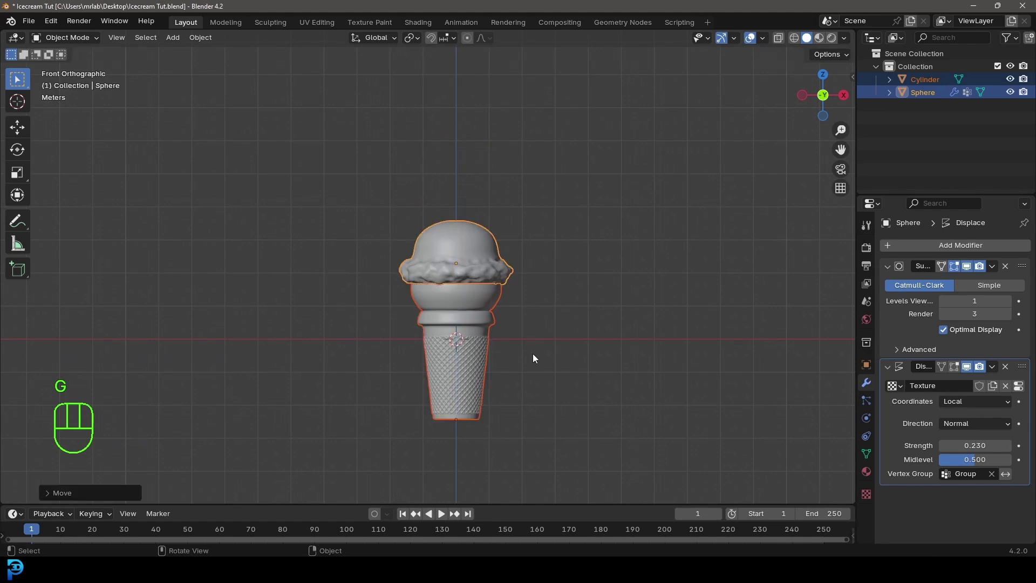
left_click_drag(531, 365, 535, 342)
key("r")
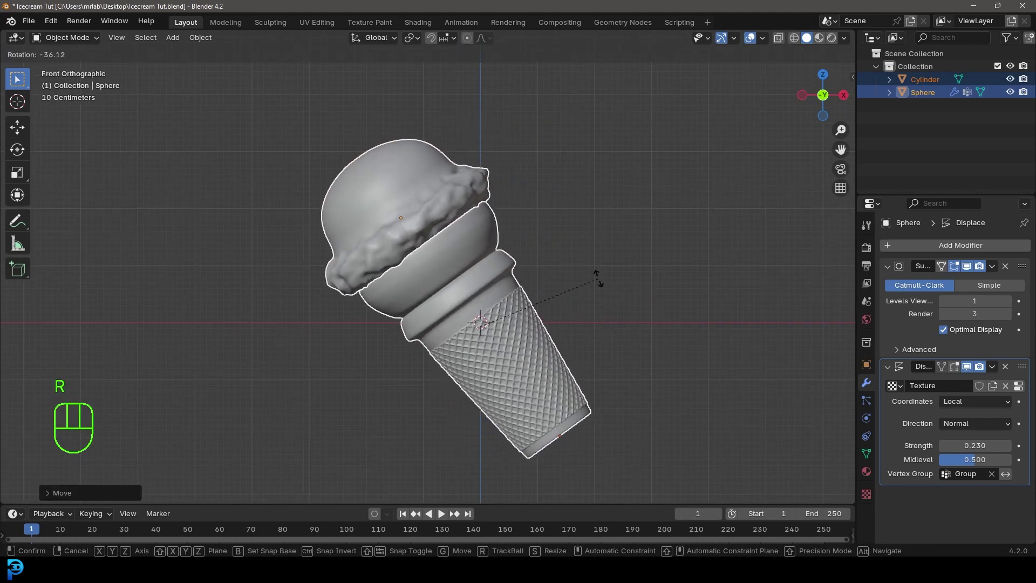
left_click_drag(573, 322, 576, 306)
key("alt+a")
middle_click(526, 291)
key("shift+a")
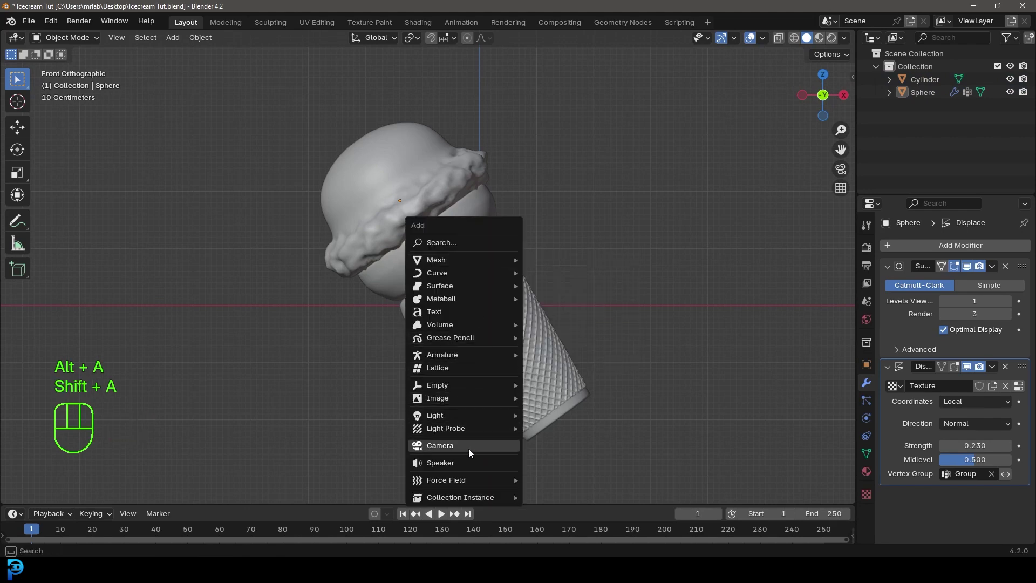
Step: Add a camera, pull it back along Y and look through it at the cone
left_click_drag(575, 332, 501, 353)
key("g")
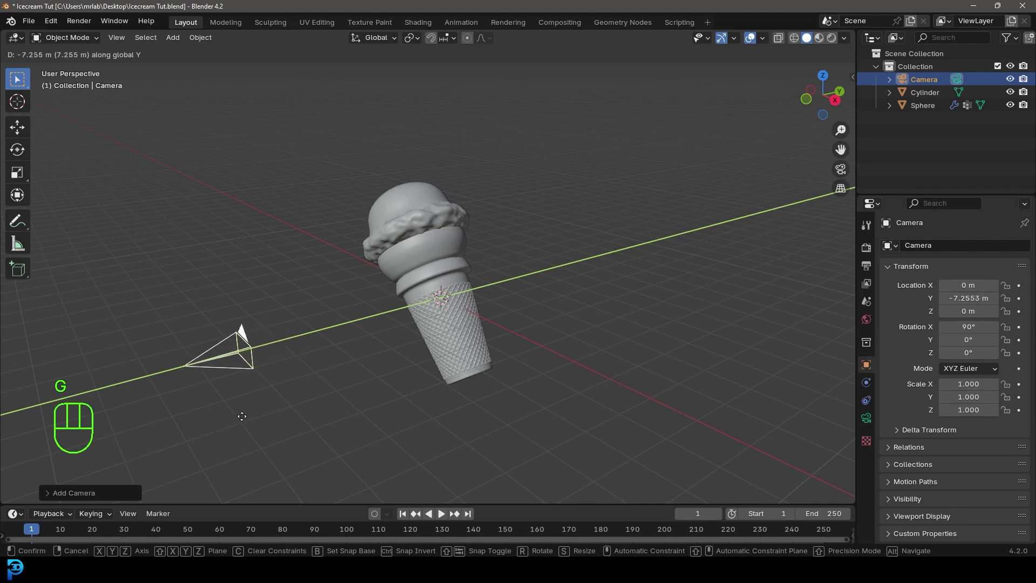
key("KP_0")
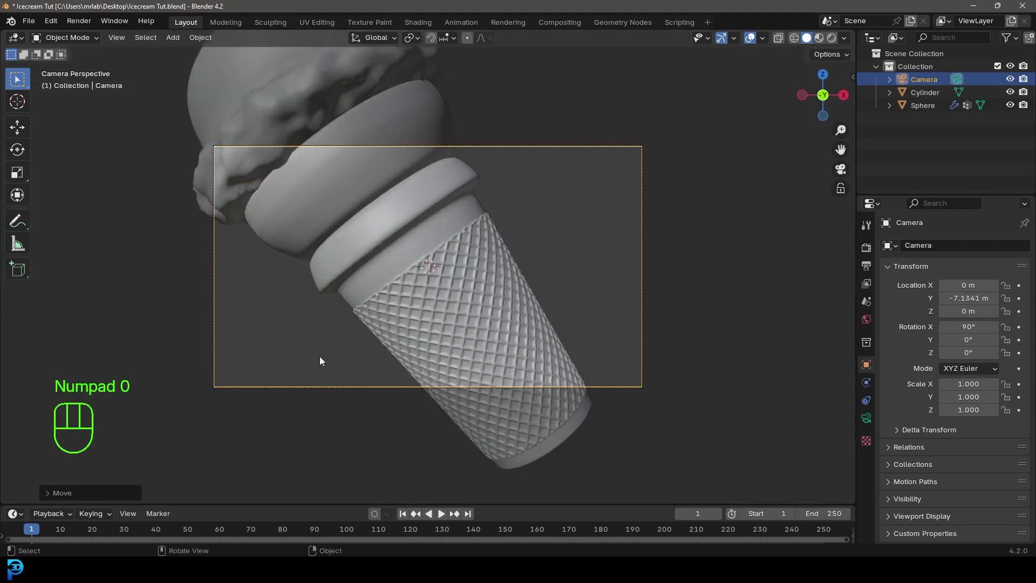
key("g")
key("g")
key("g")
left_click_drag(417, 37, 436, 97)
Step: Trackball-rotate and move the camera until it frames the tilted cone
key("r")
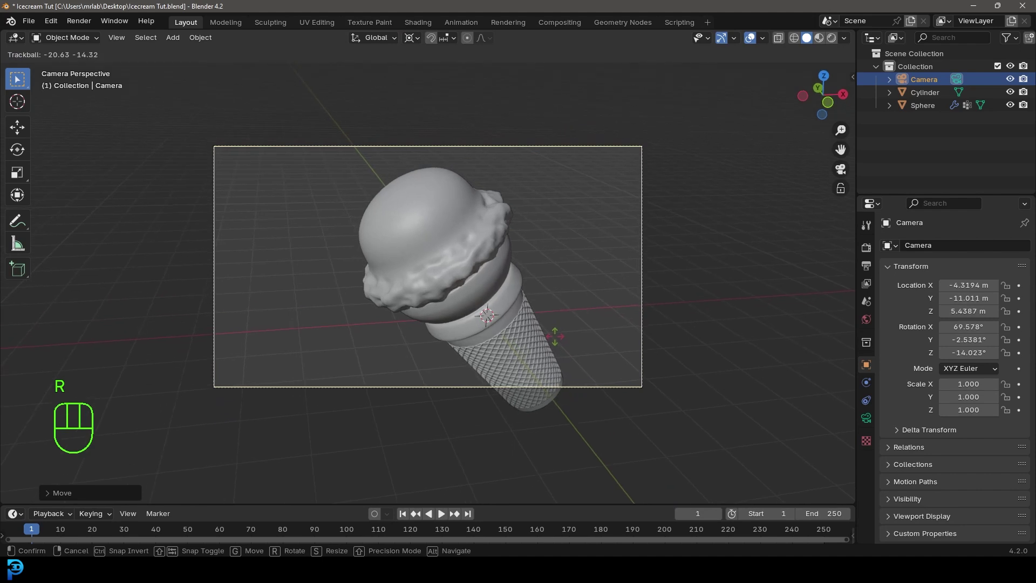
key("r")
key("g")
key("r")
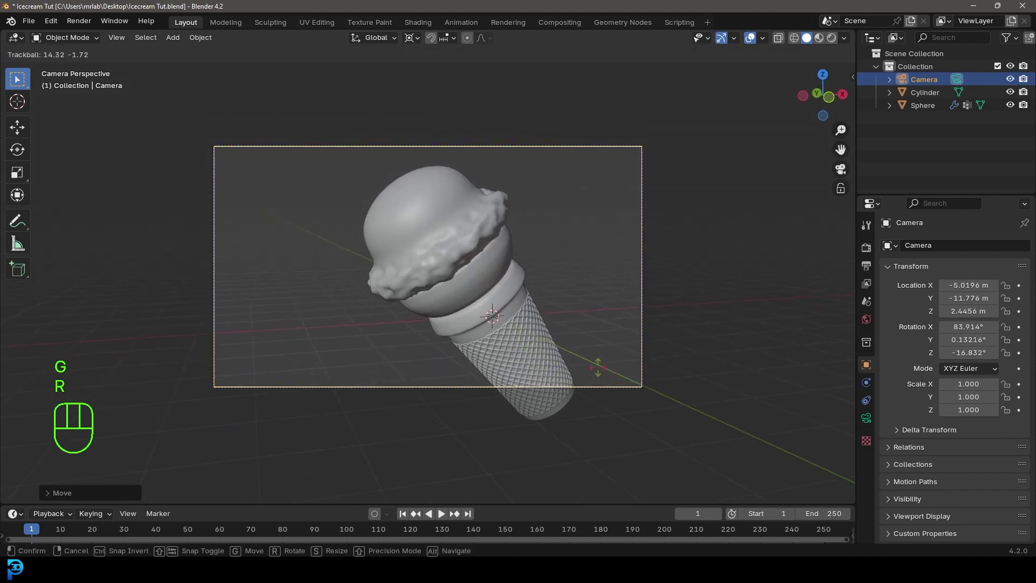
key("r")
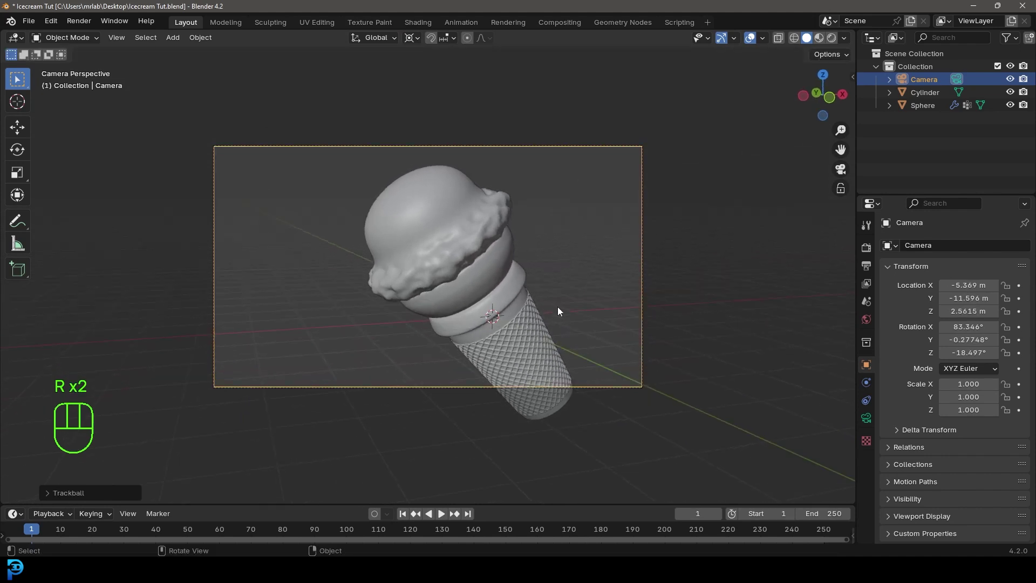
Step: Tilt the cone and scoop slightly further from the front, recenter the camera on them, and save
left_click_drag(457, 242, 449, 227)
key("KP_1")
left_click(381, 234)
key("r")
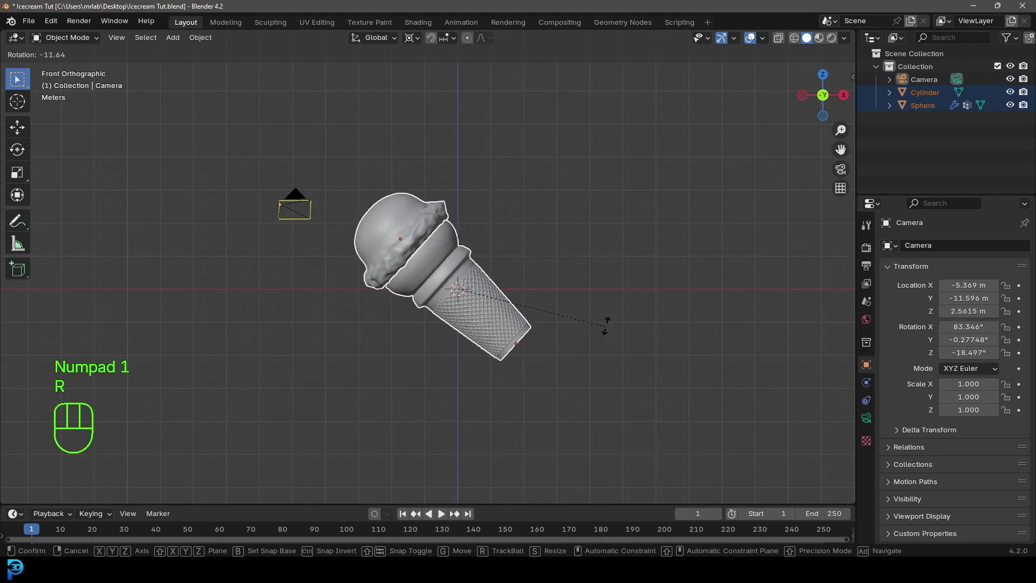
key("KP_0")
key("alt+a")
left_click(508, 149)
key("g")
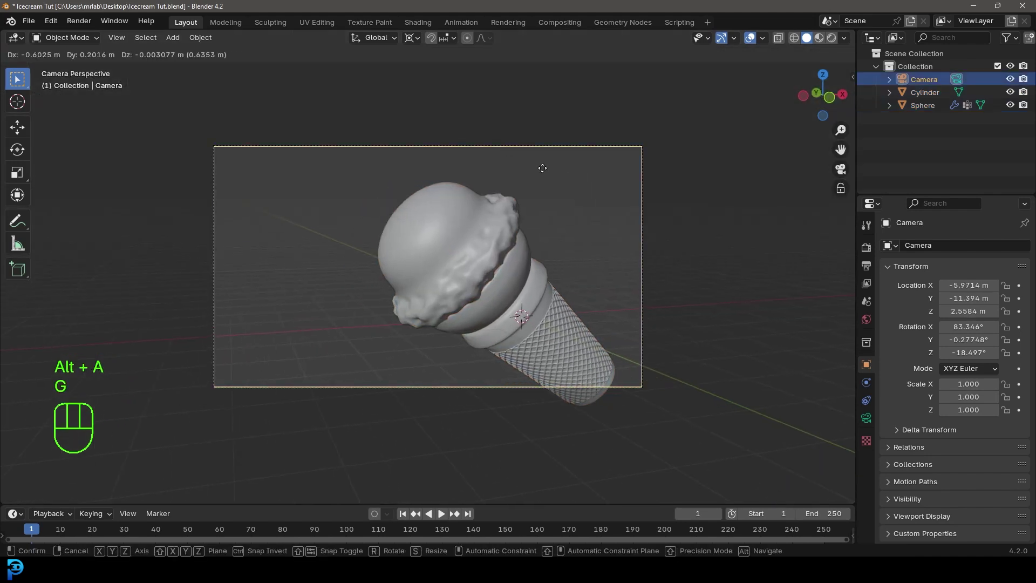
key("ctrl+s")
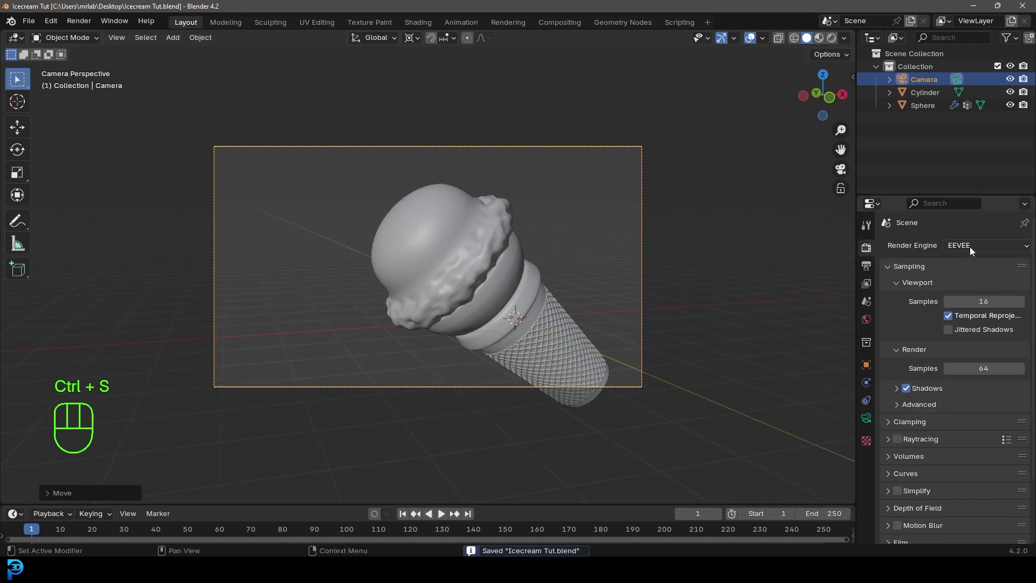
Step: Set rendering to Cycles on GPU Compute with 50 render max samples and save the file
left_click_drag(978, 251, 980, 292)
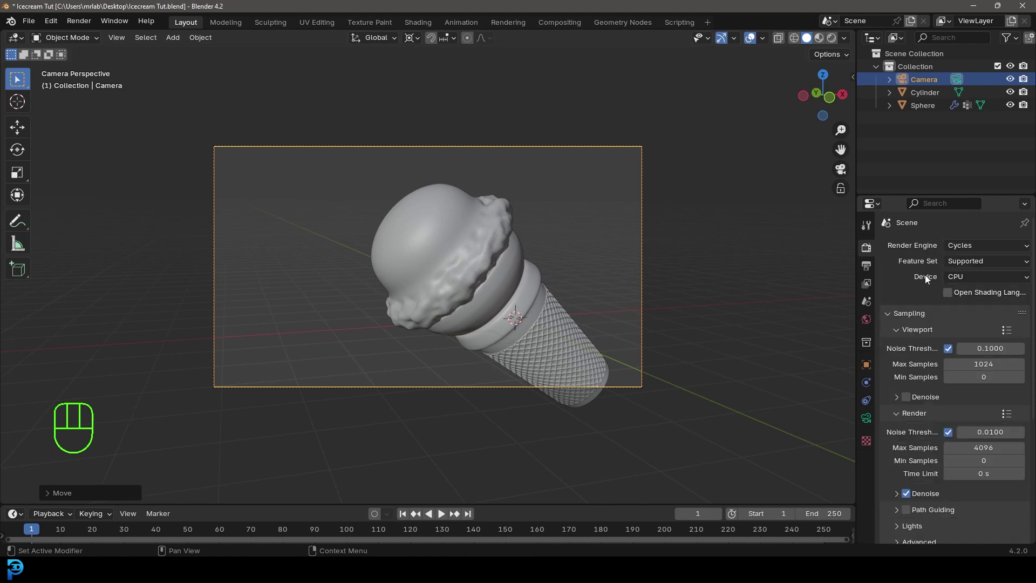
left_click_drag(954, 280, 972, 309)
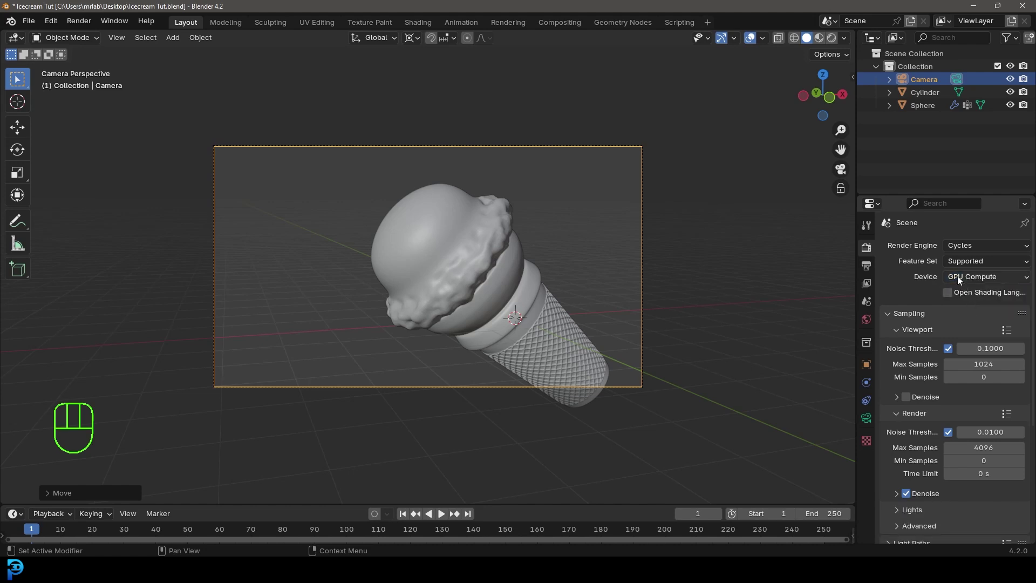
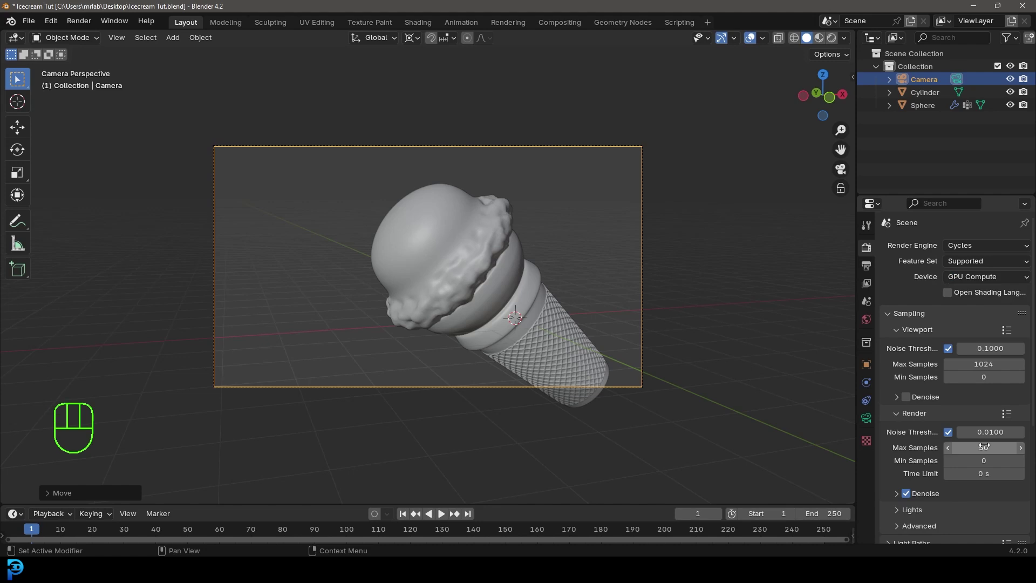
key("ctrl+s")
key("ctrl+s")
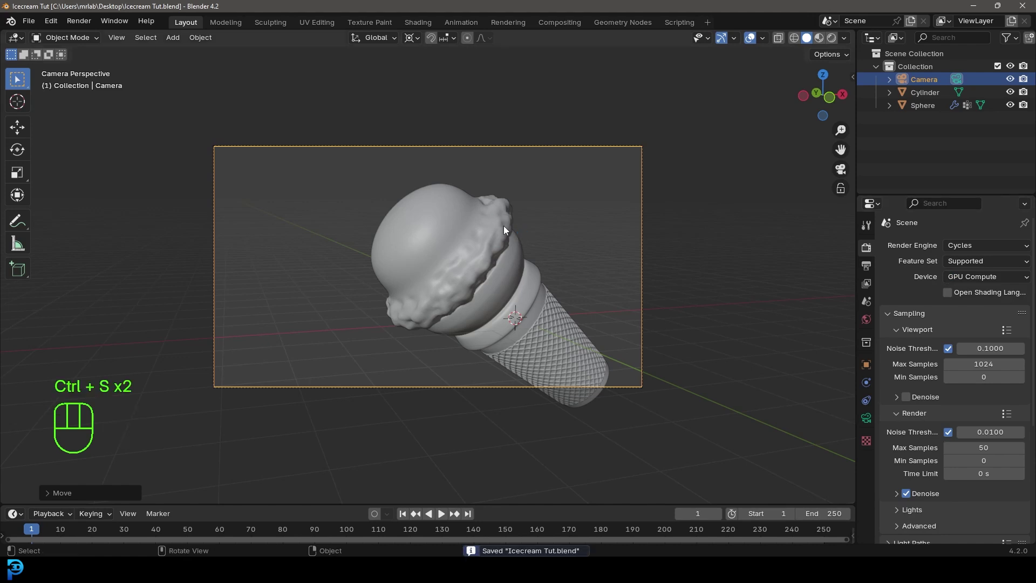
key("shift+a")
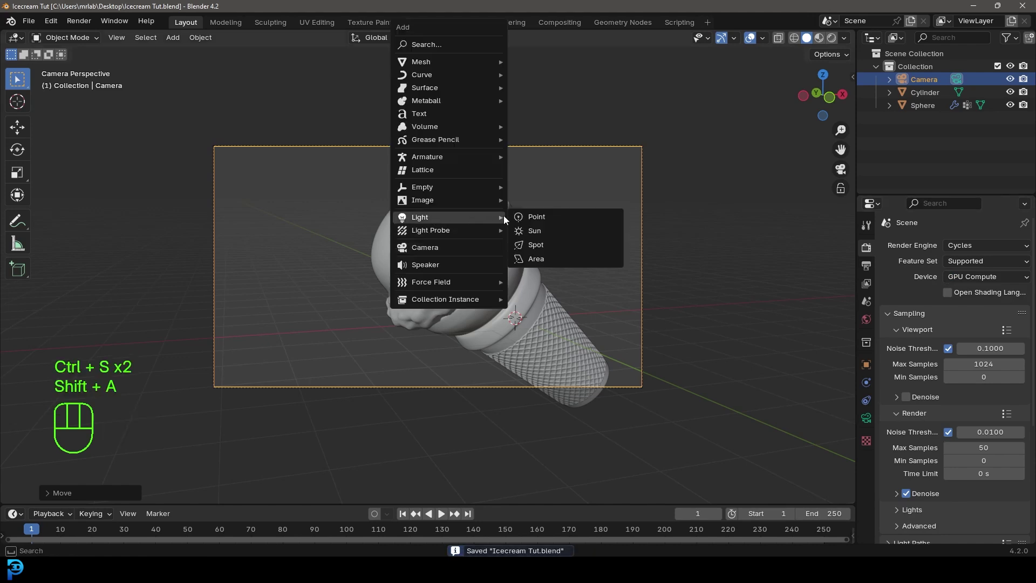
Step: Place an area light angled at the cone and duplicate it twice into three lights around it
key("g")
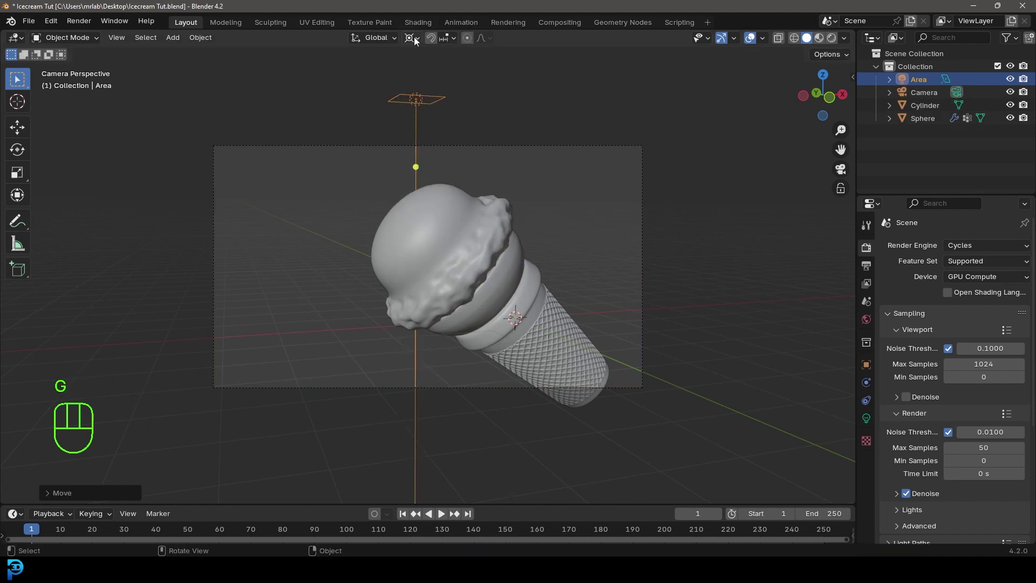
left_click_drag(410, 43, 463, 87)
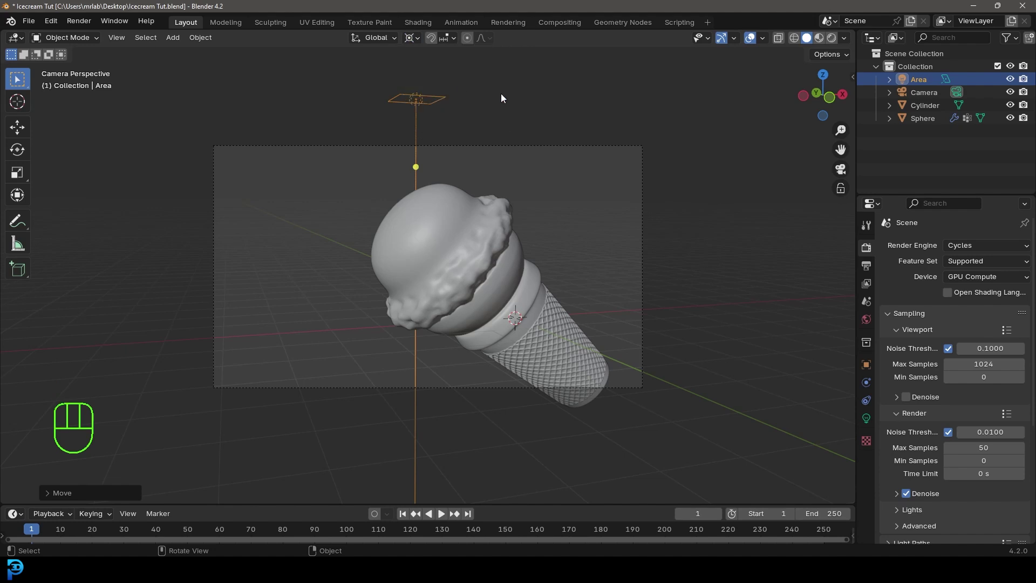
key("r")
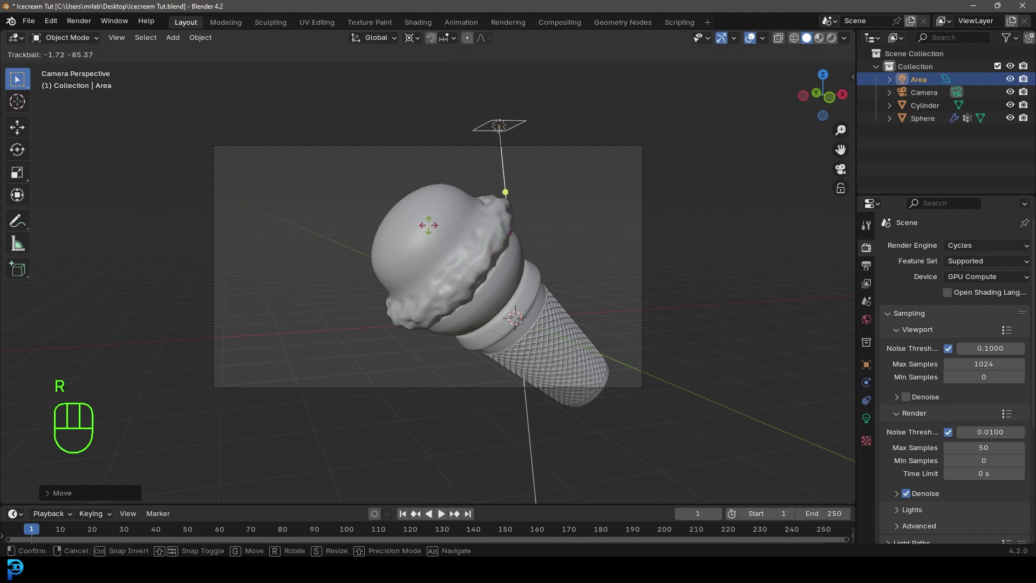
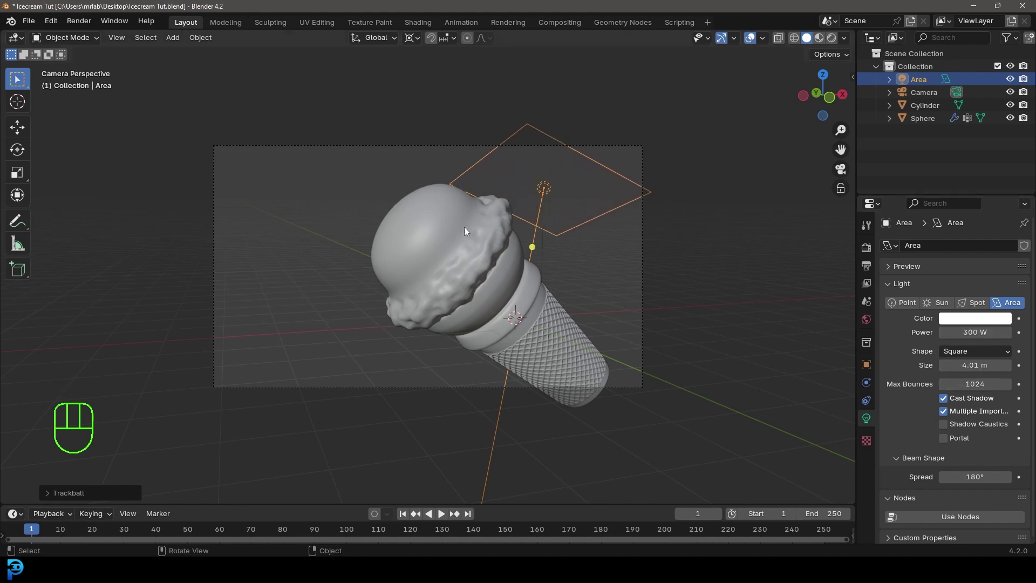
key("shift+d")
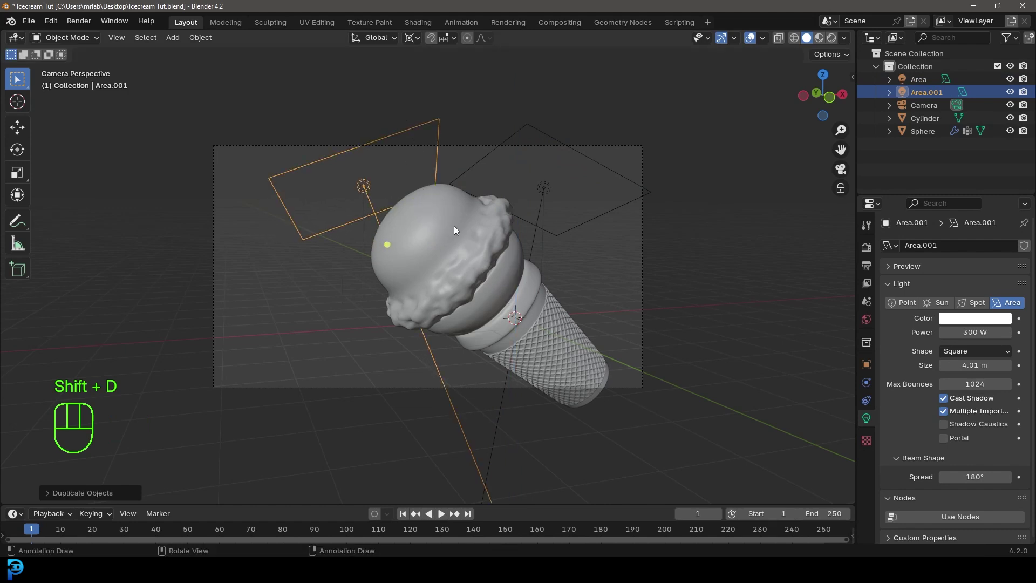
key("shift+d")
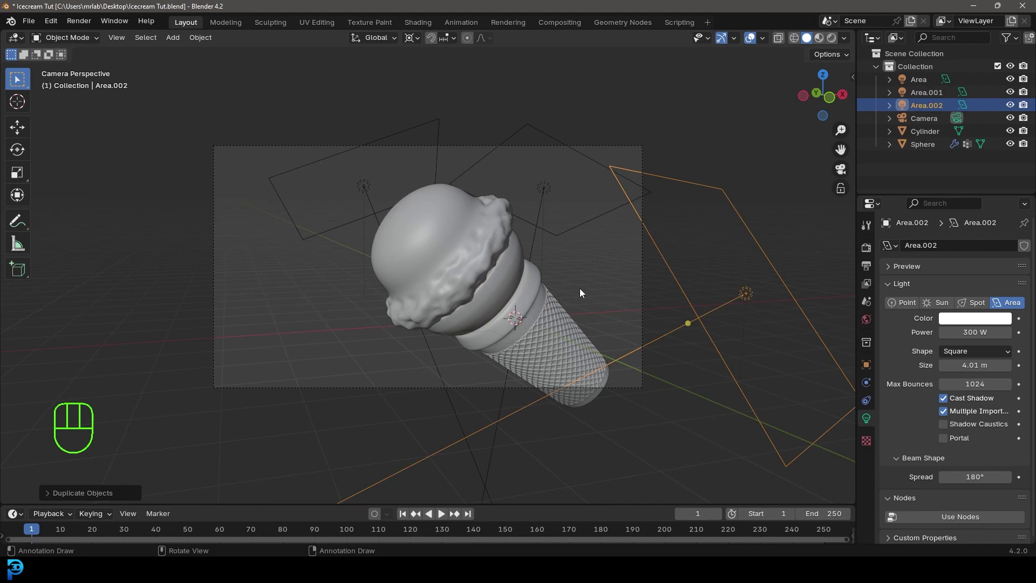
Step: Switch to rendered viewport shading and raise Area.002 to 700 W power
key("z")
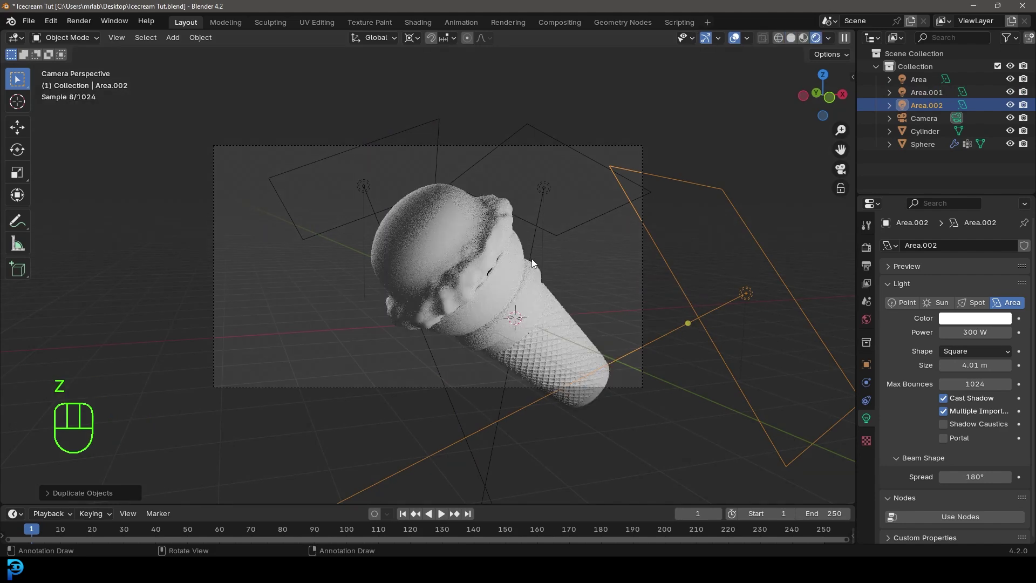
middle_click(557, 258)
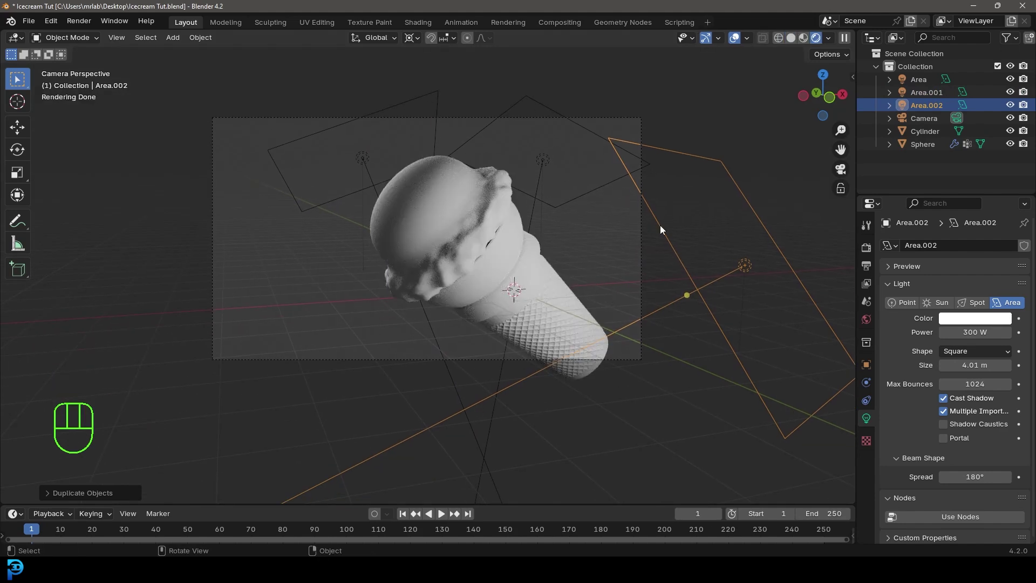
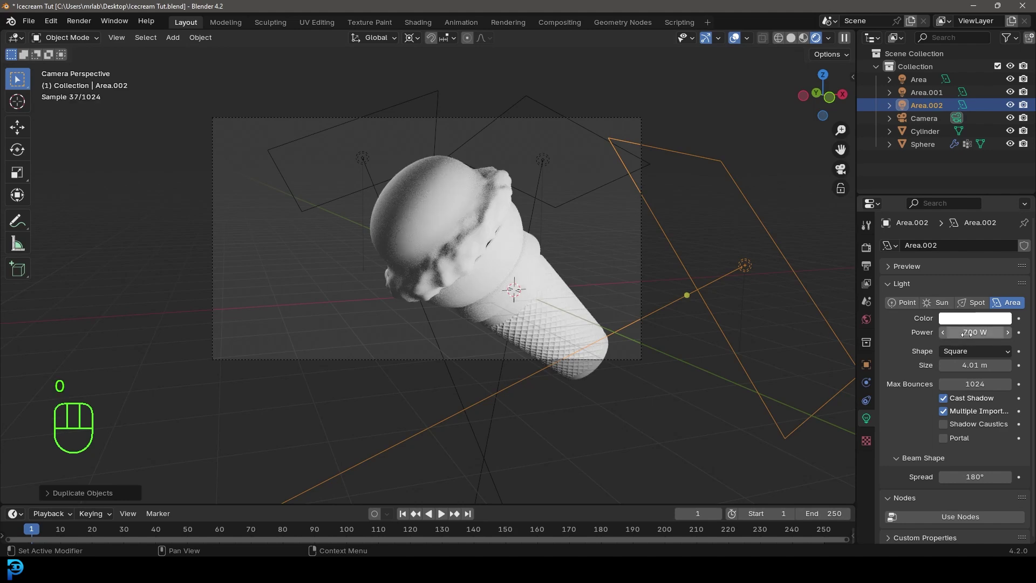
key("g")
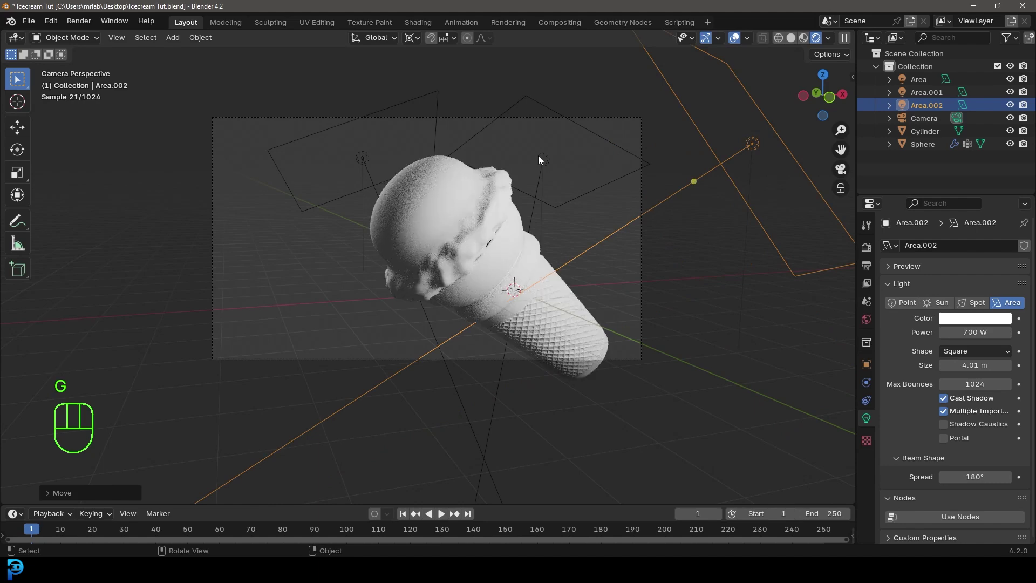